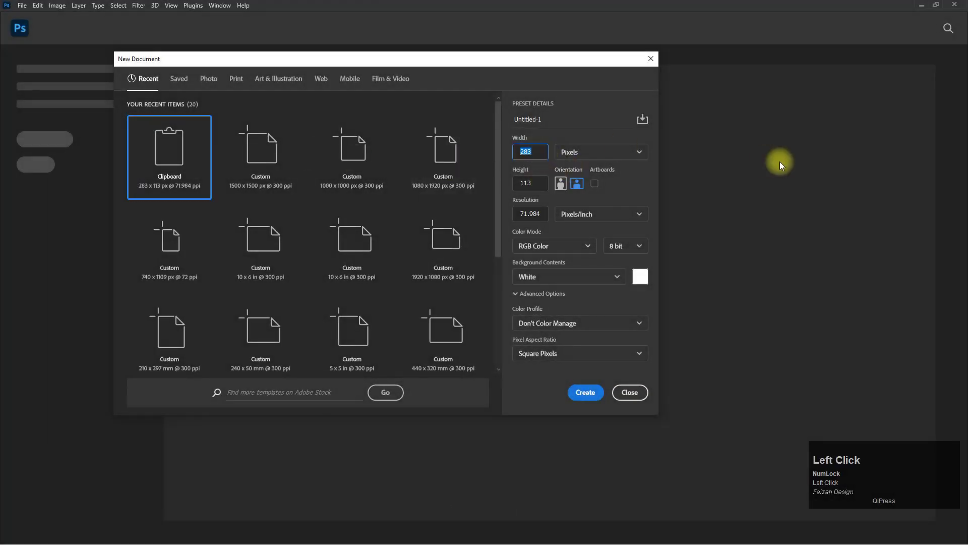
Set the new document to 1500 × 1500 px at 300 ppi resolution.
key(Tab)
key(shift+Tab)
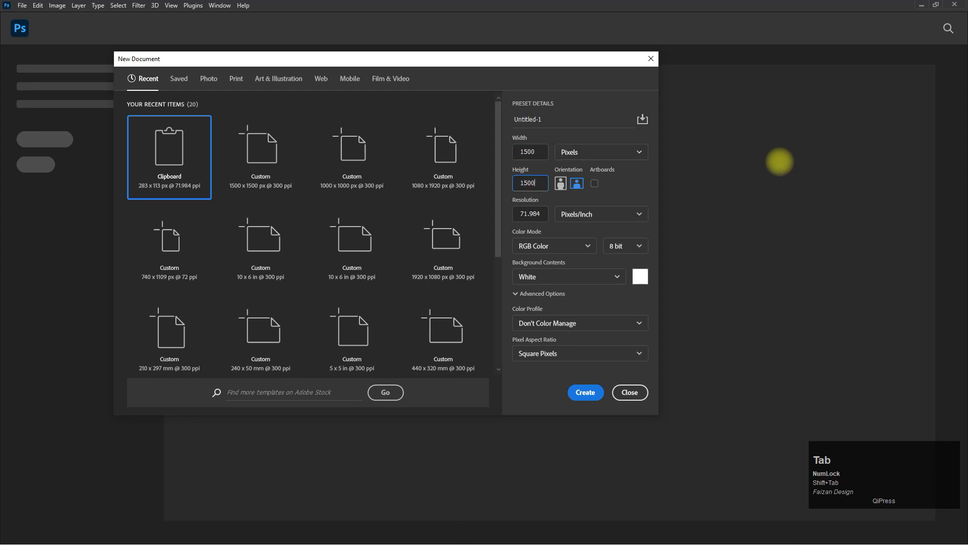
key(Tab)
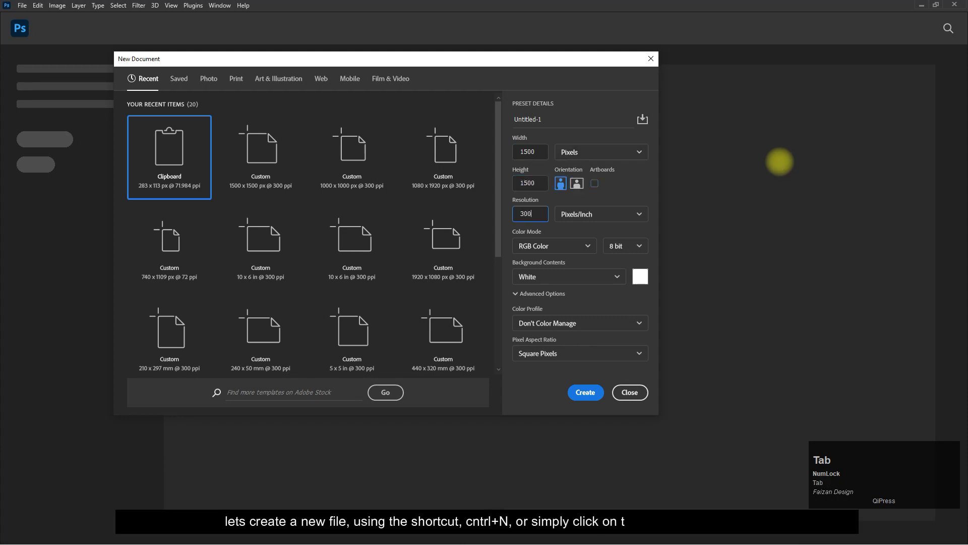
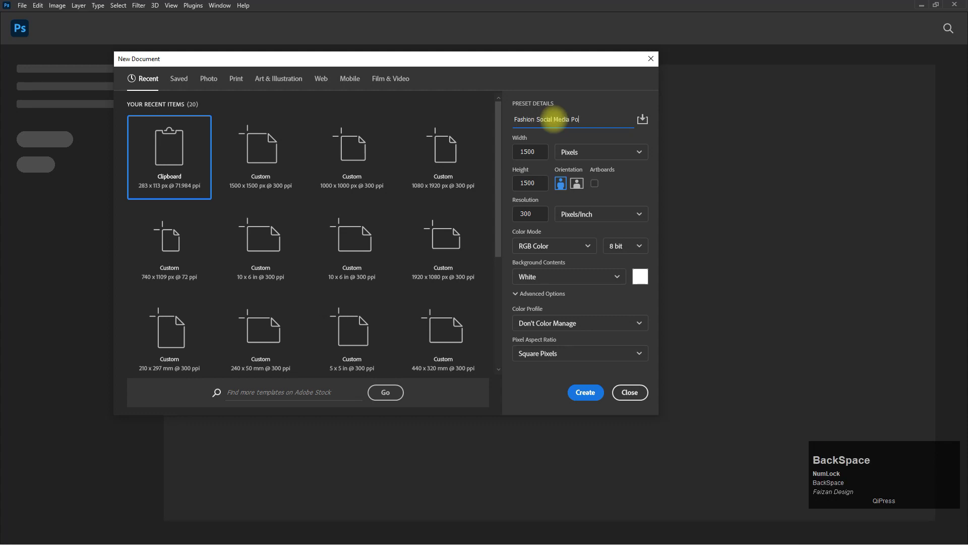
Name the document 'Fashion Social Media Post Design' and confirm the name.
text(st)
key(space)
text(ig)
text(n)
key(Return)
Create the blank Fashion Social Media Post Design document.
click(215, 88)
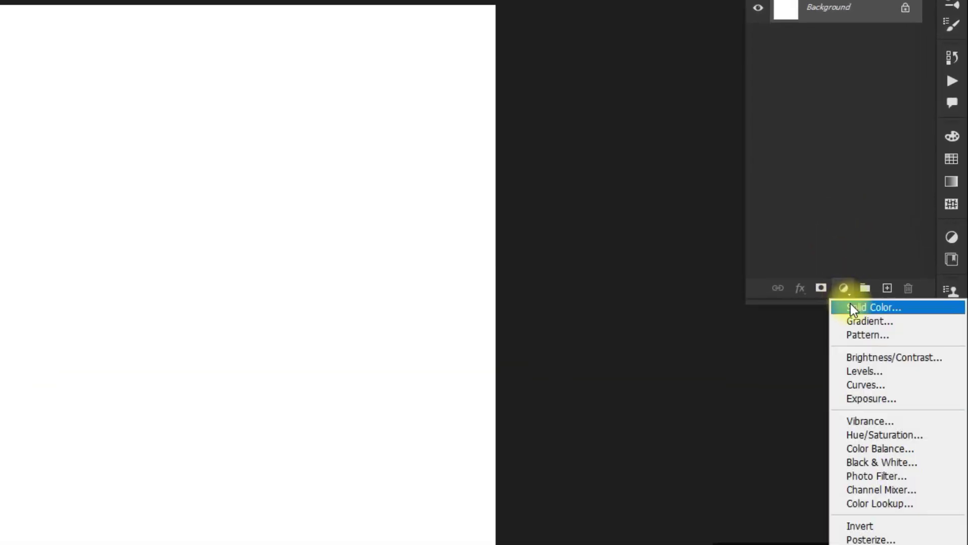
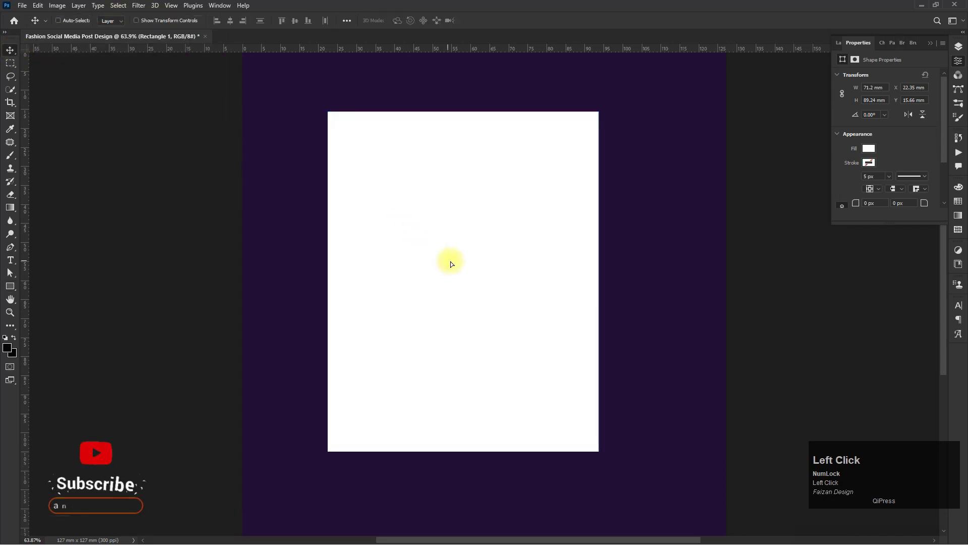
Open the Rectangle 1 smart object's contents and bring in the model photo from the other window.
click(472, 262)
click(504, 263)
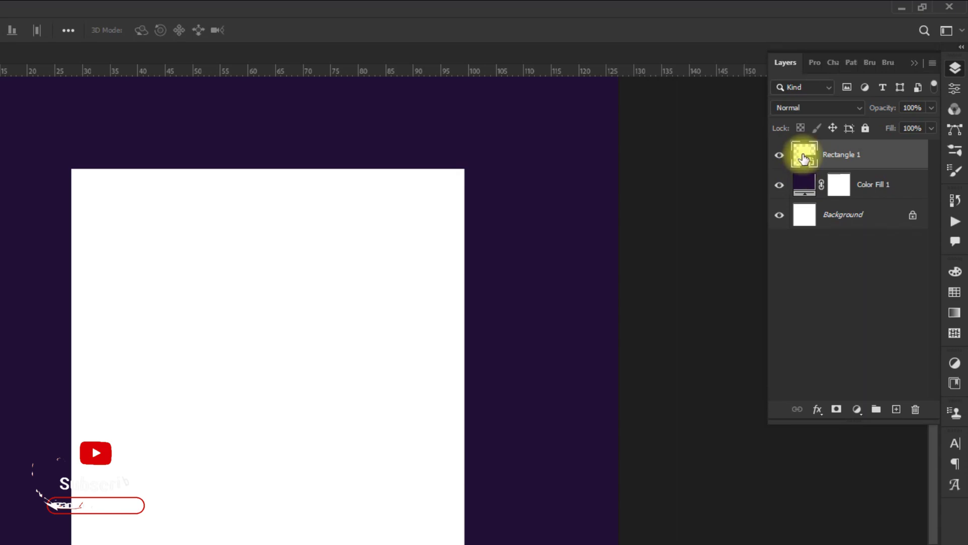
double_click(847, 120)
key(alt+Tab)
click(104, 133)
key(alt+Tab)
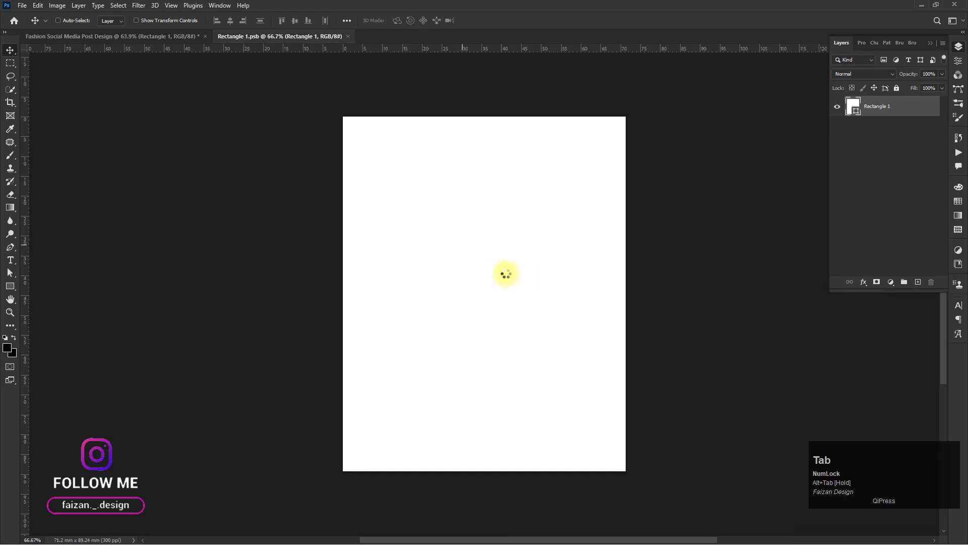
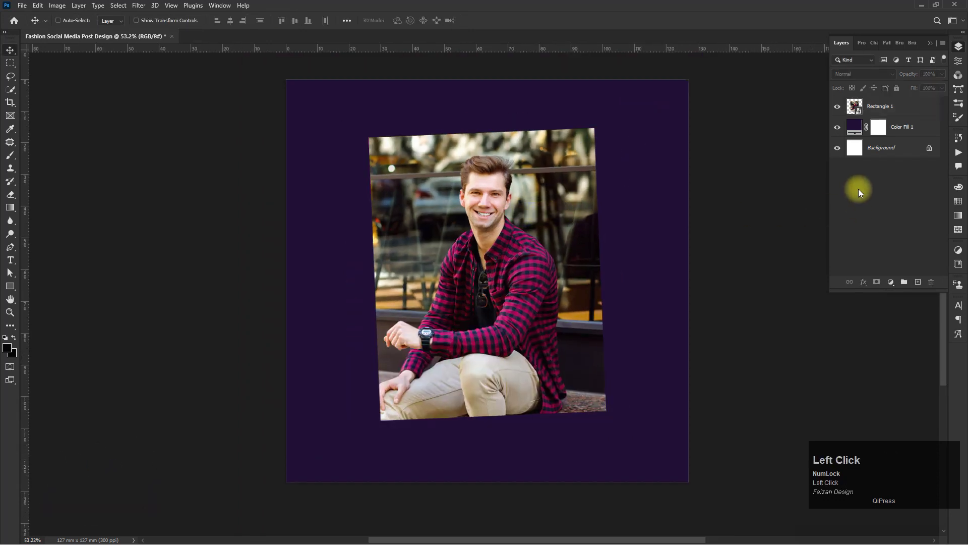
Duplicate the photo layer and scale the lower copy far beyond the canvas.
key(ctrl+j)
click(895, 127)
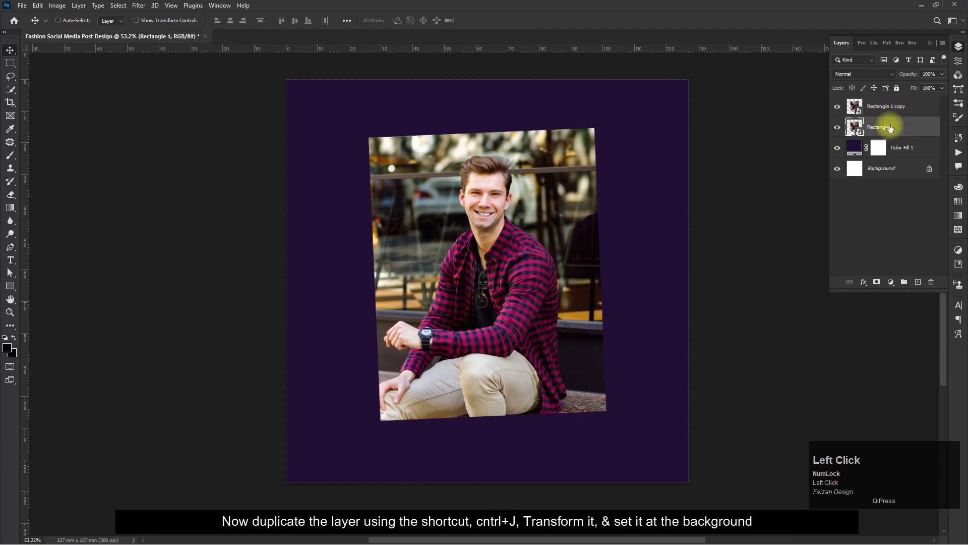
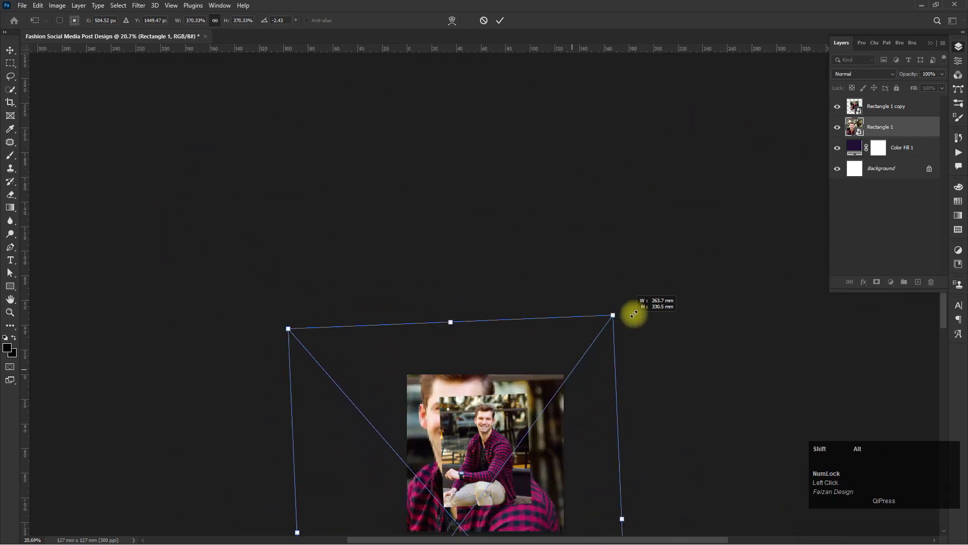
drag(564, 404, 547, 455)
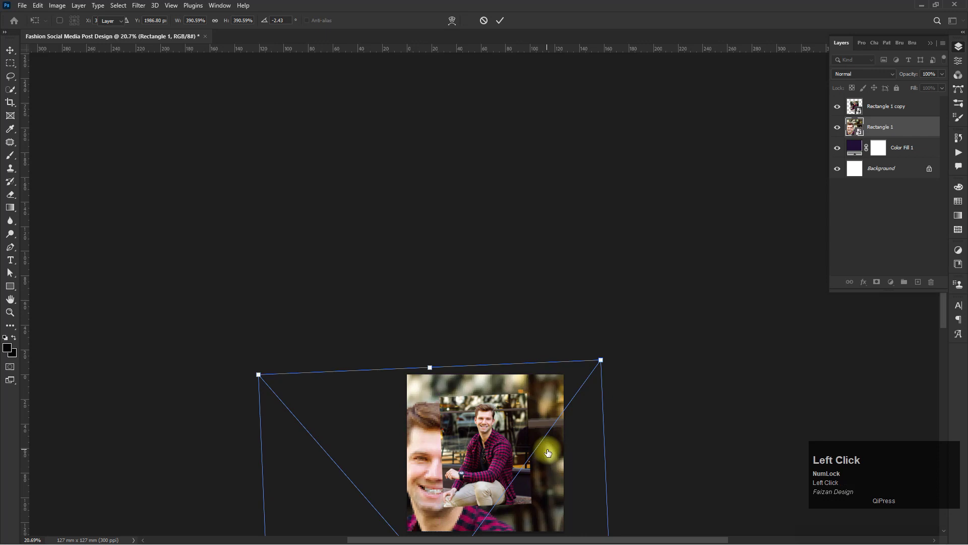
Rename the lower layer 'Background' and the top layer 'Model', applying the enlargement.
click(890, 128)
text(ackground)
key(Return)
click(883, 107)
text(odel)
key(Return)
double_click(899, 126)
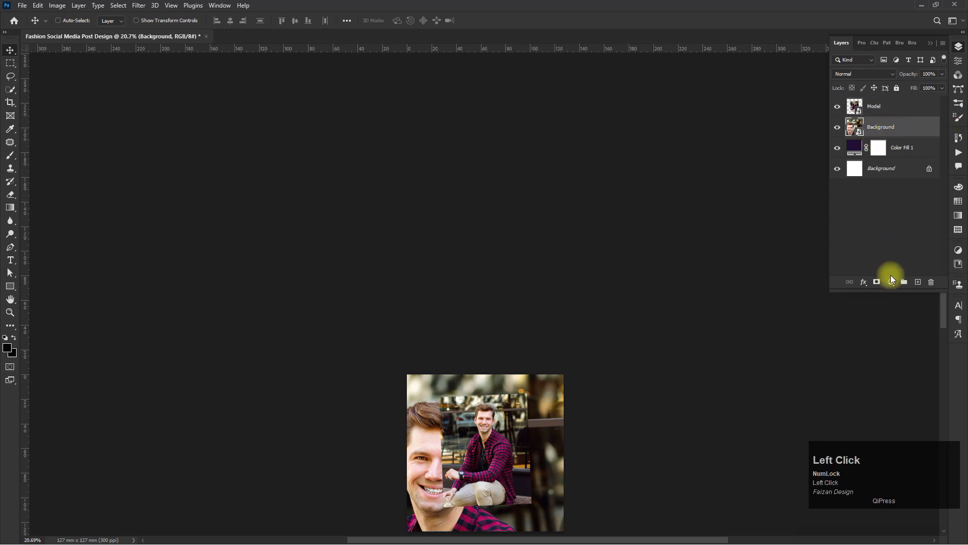
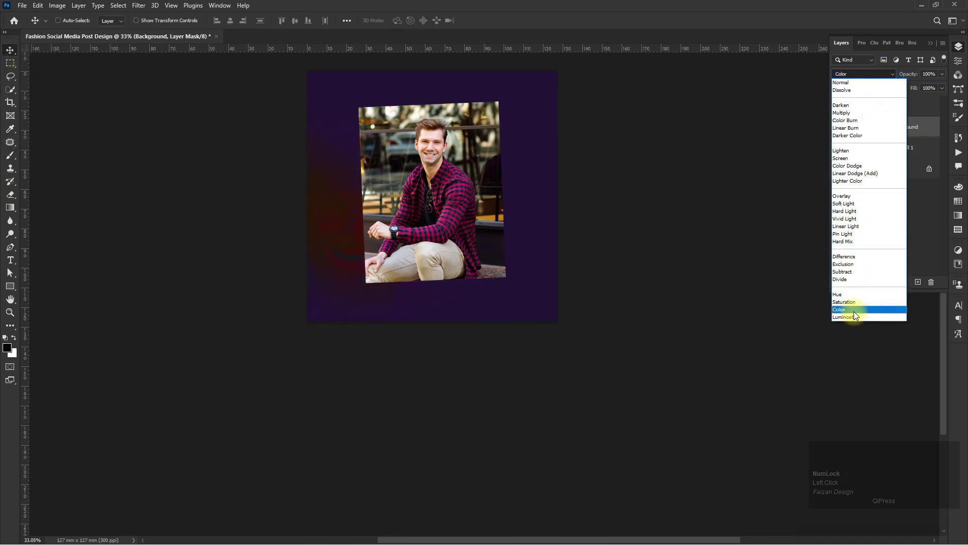
Move the enlarged Background face toward the left side of the canvas.
drag(856, 318, 10, 49)
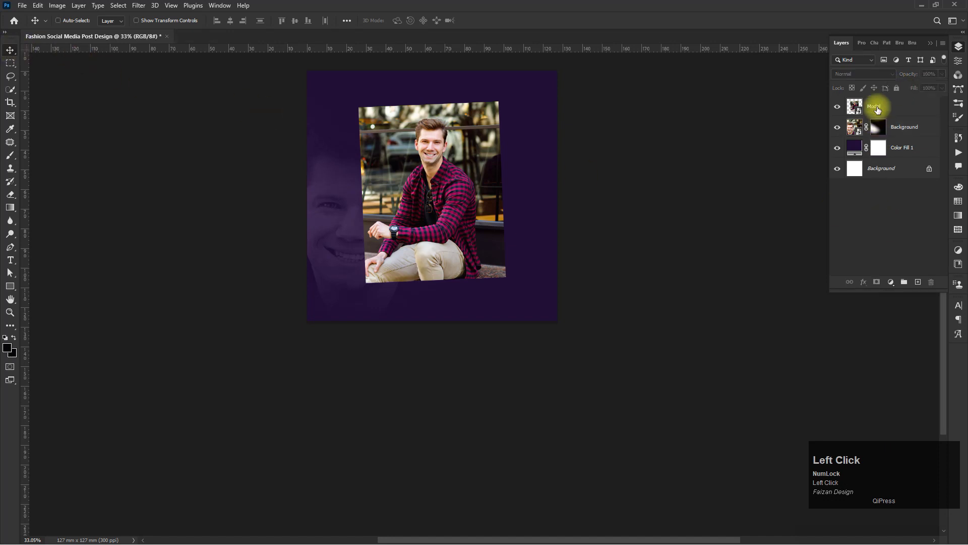
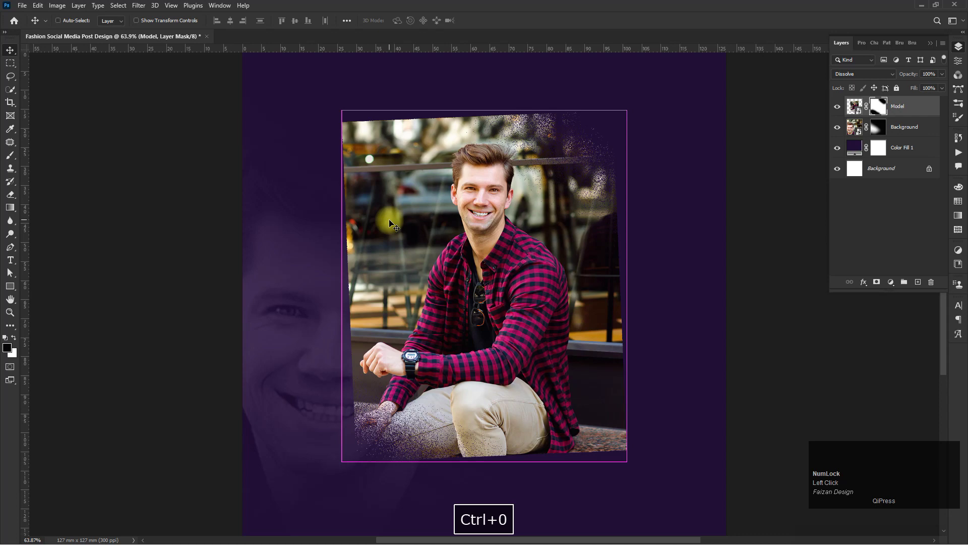
Add a new empty layer directly above the purple Color Fill 1 layer.
click(920, 145)
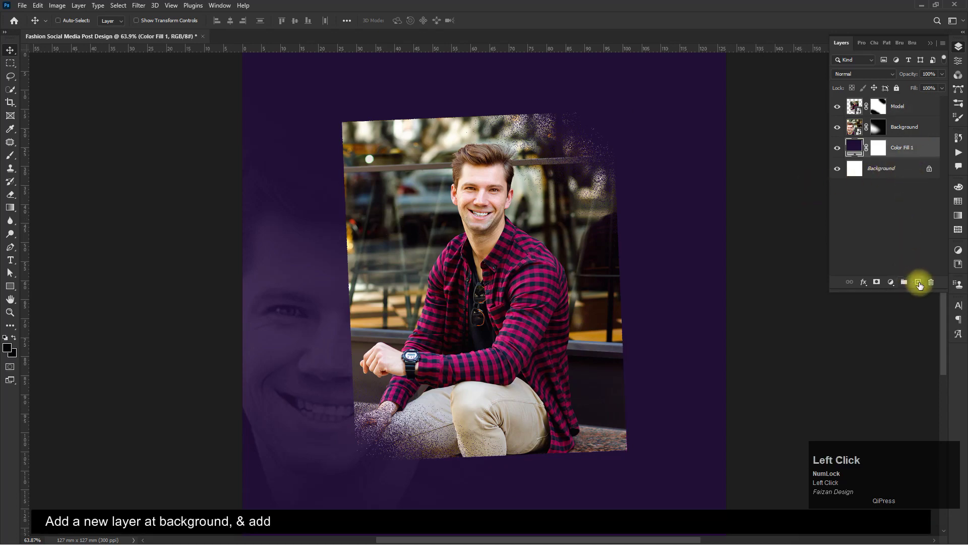
scroll(down, 3)
key(space)
click(525, 256)
Paint a broad brush stroke across the canvas, adjust brush size and make white the paint colour.
key(space)
drag(11, 156, 360, 216)
right_click(360, 217)
key(space)
click(347, 226)
key(space)
click(7, 338)
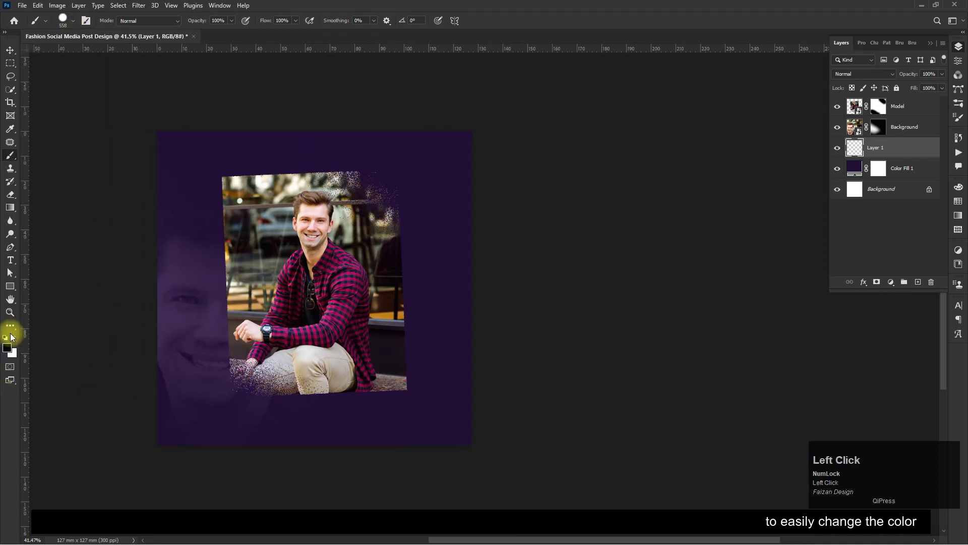
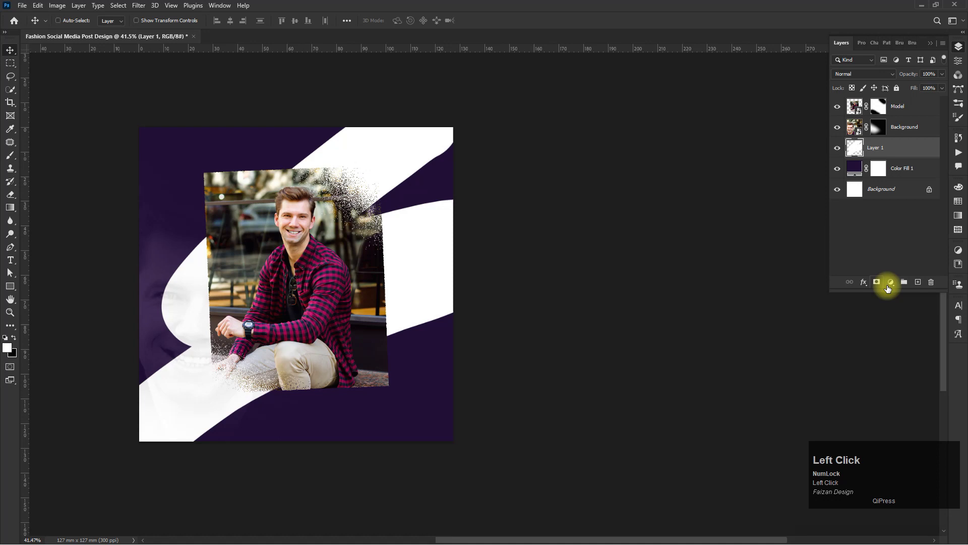
Give Layer 1 a Color Overlay effect in dark purple hex 310c39.
click(884, 257)
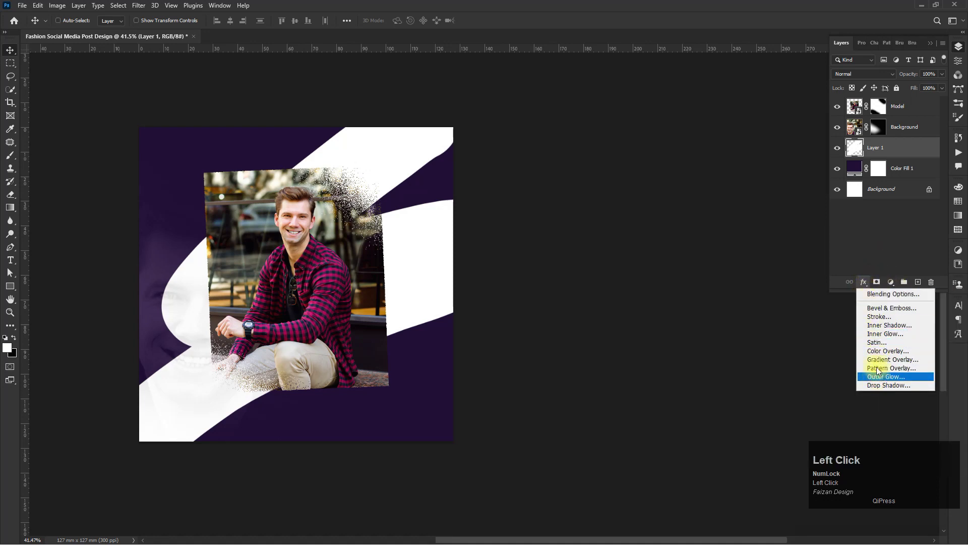
click(878, 353)
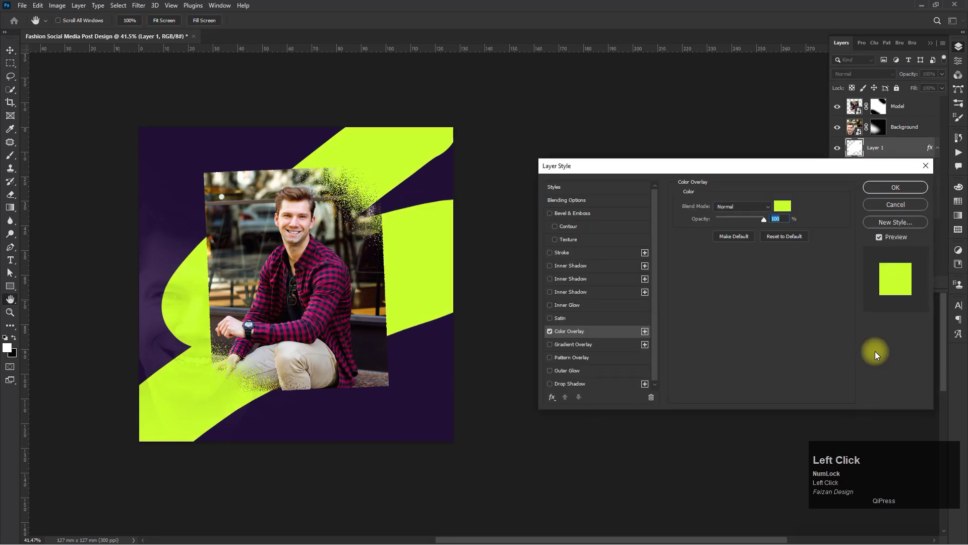
click(787, 206)
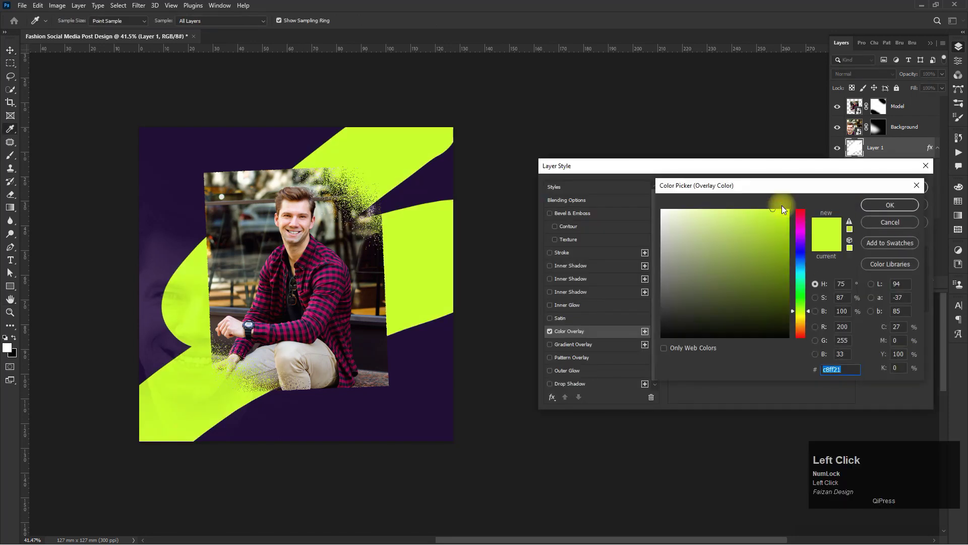
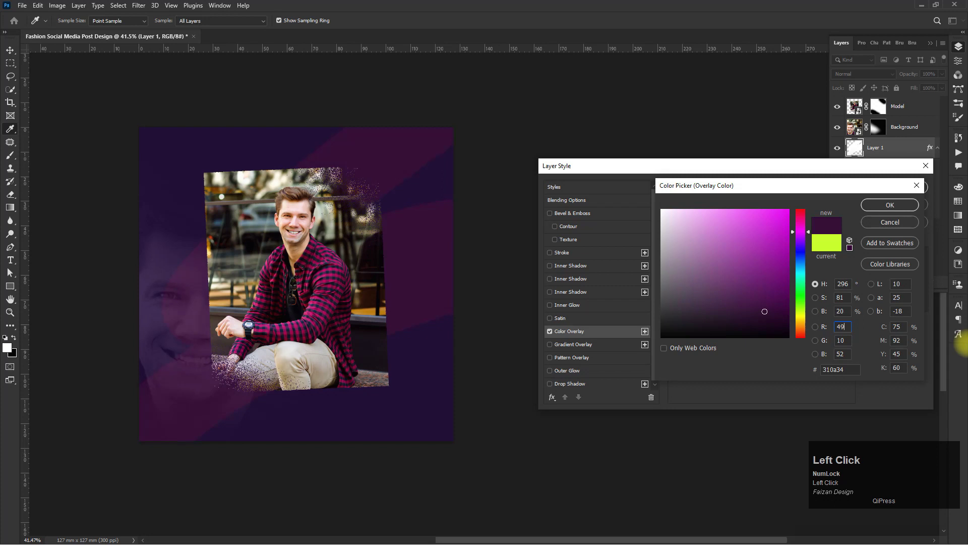
key(Tab)
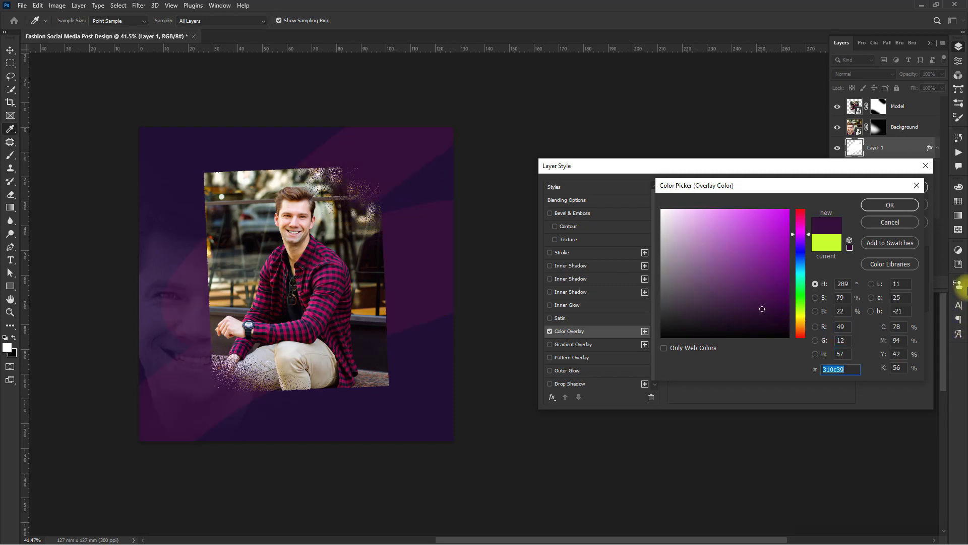
click(909, 205)
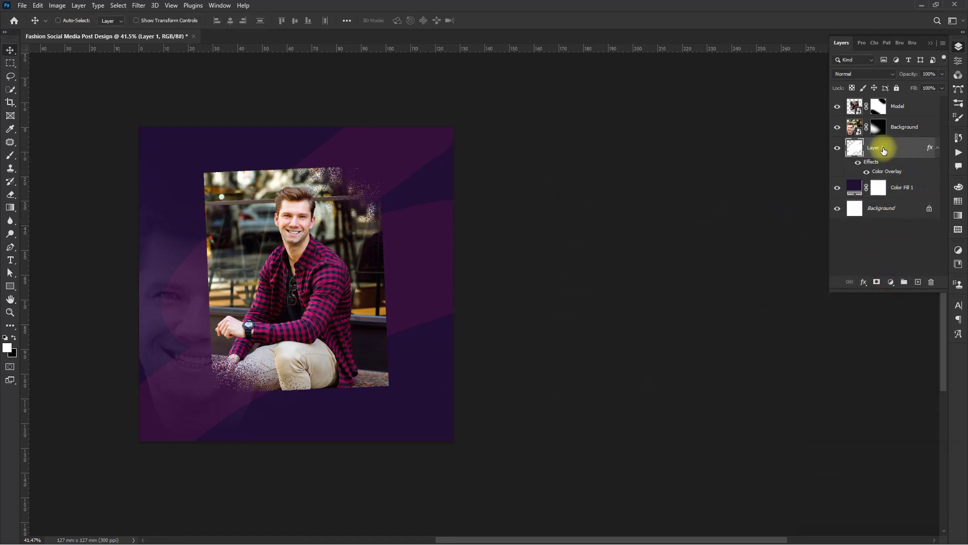
click(885, 149)
text(acg)
key(k)
key(BackSpace)
text(kground)
key(space)
text(troke)
key(Return)
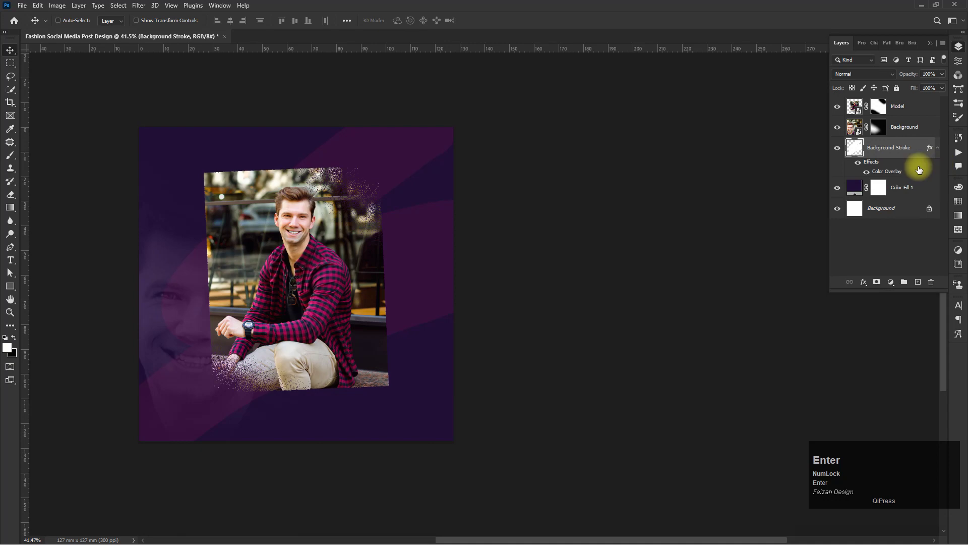
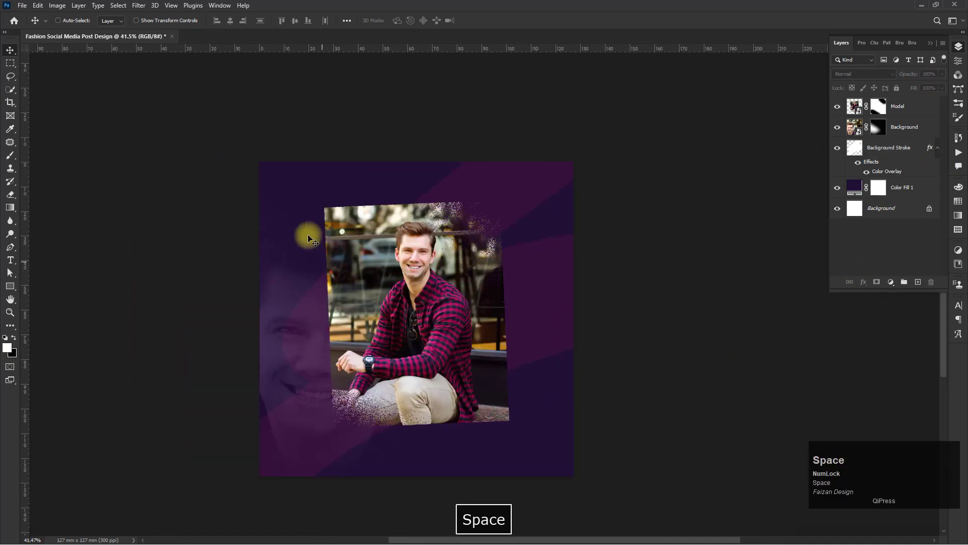
scroll(up, 3)
key(space)
click(314, 215)
key(space)
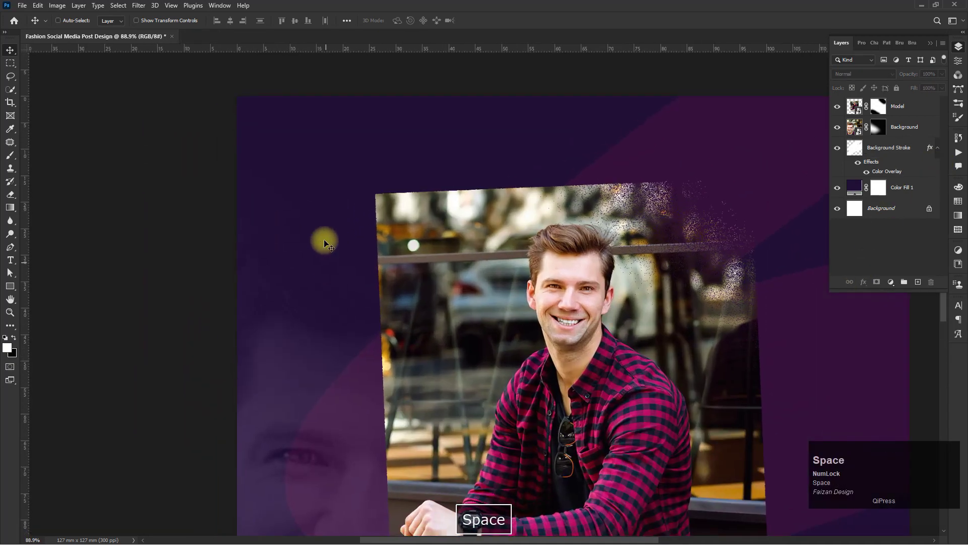
scroll(up, 3)
click(304, 193)
key(space)
key(space)
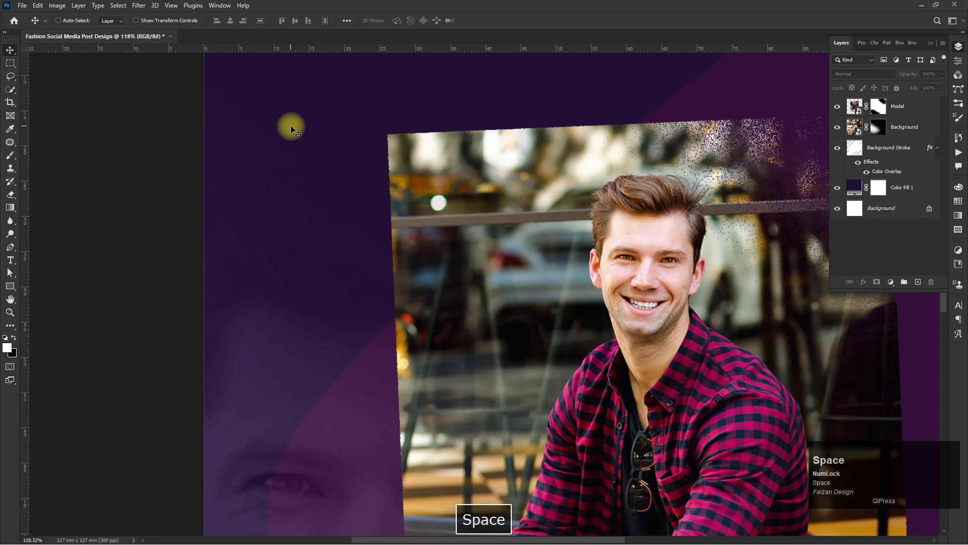
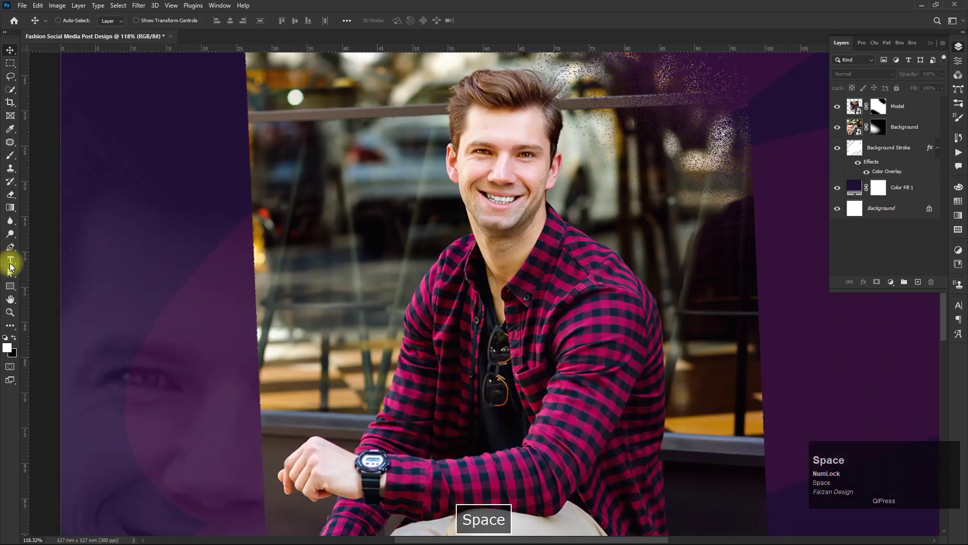
Add a second text line reading 'TRENDSETTERS' beneath FASHION UPDATE and commit it.
click(12, 261)
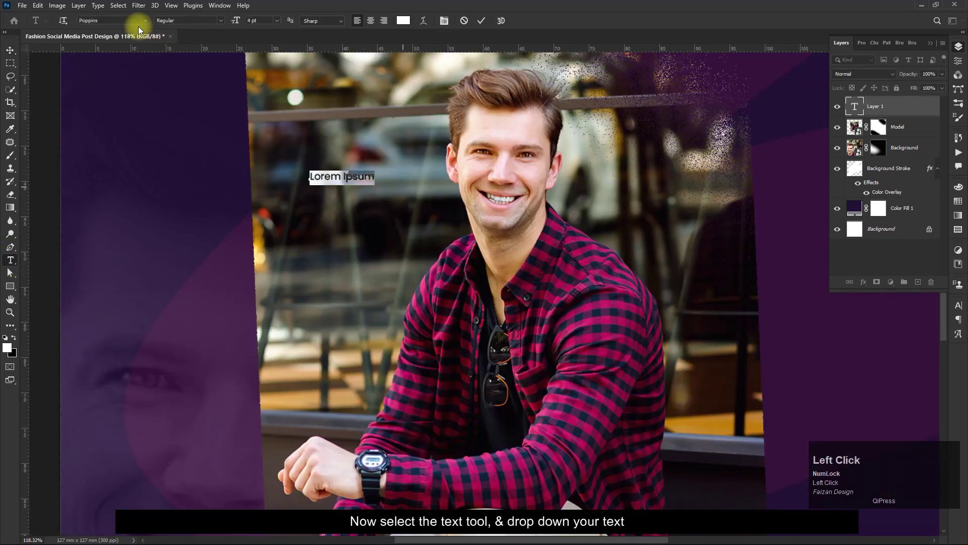
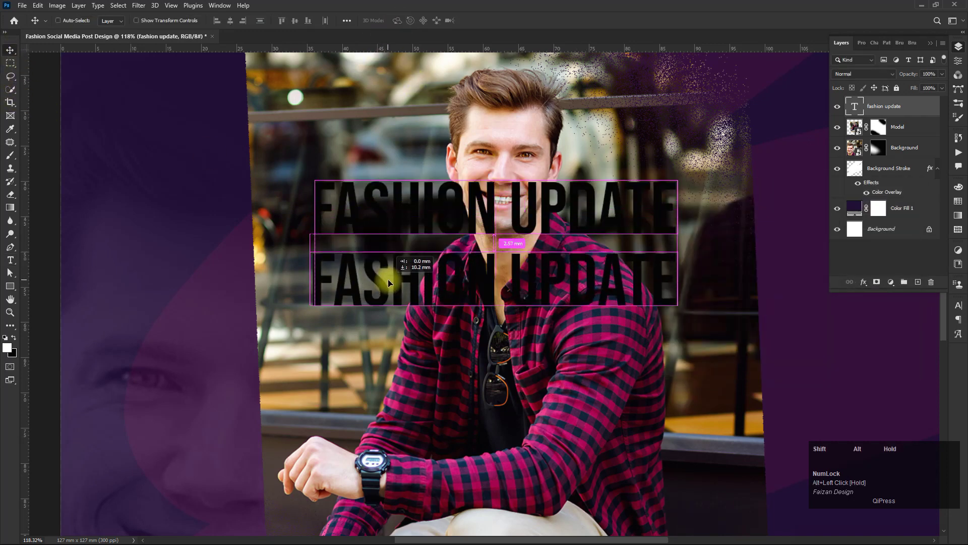
text(ter)
key(BackSpace)
text(resRESN)
key(BackSpace)
text(ndsetters)
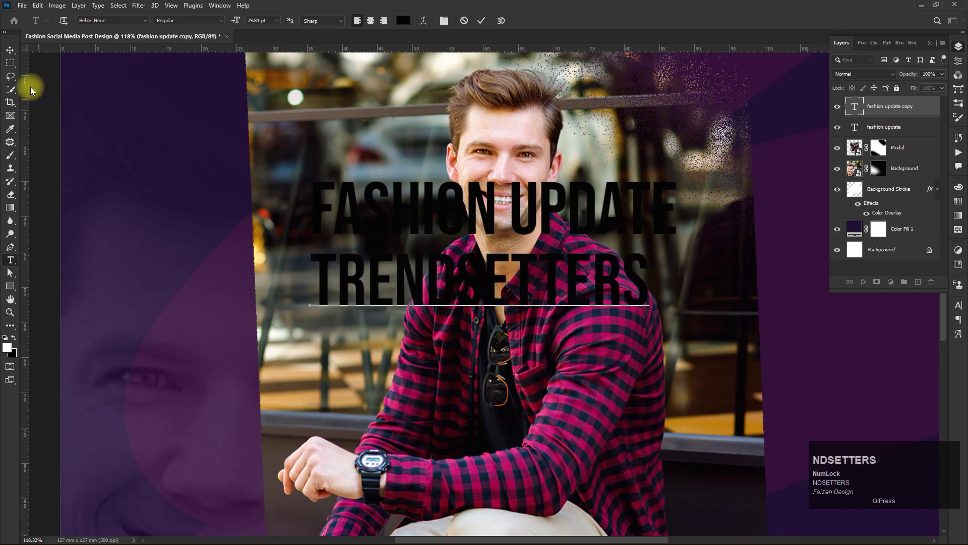
click(9, 46)
Fit the design in view and select both headline text layers together for repositioning.
scroll(down, 3)
double_click(472, 238)
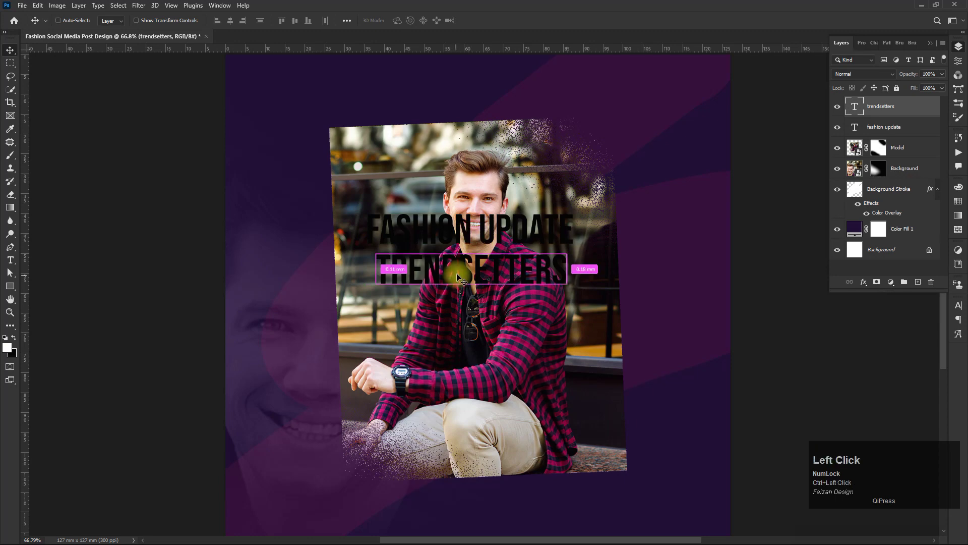
click(901, 130)
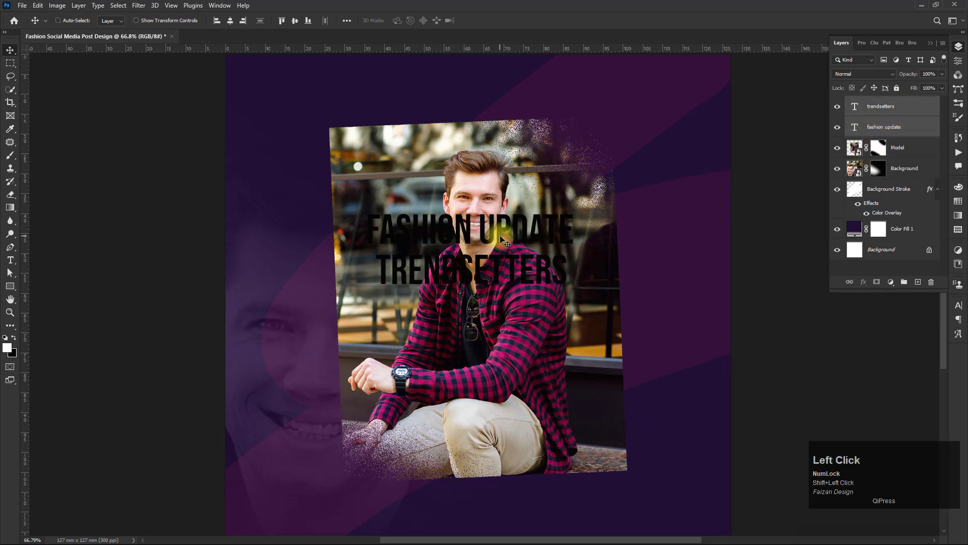
click(503, 234)
scroll(down, 3)
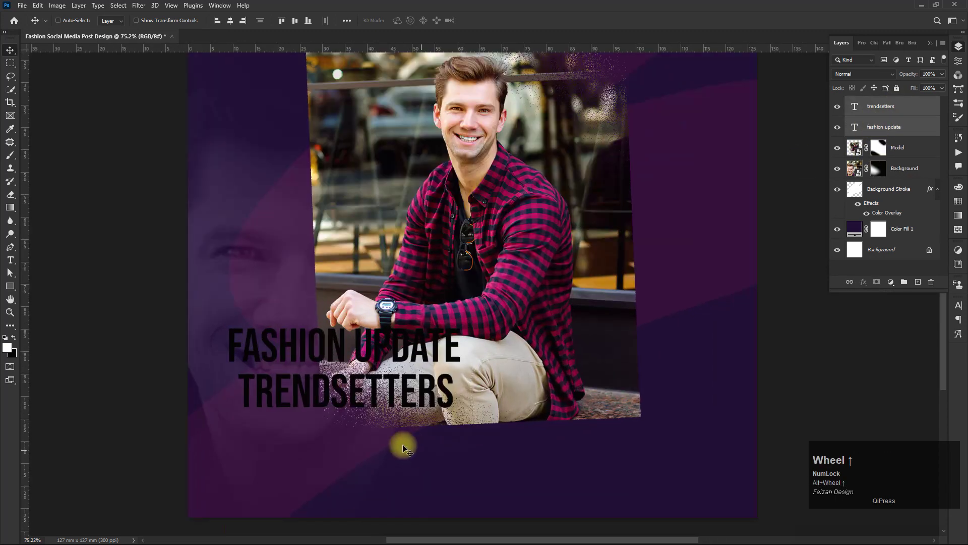
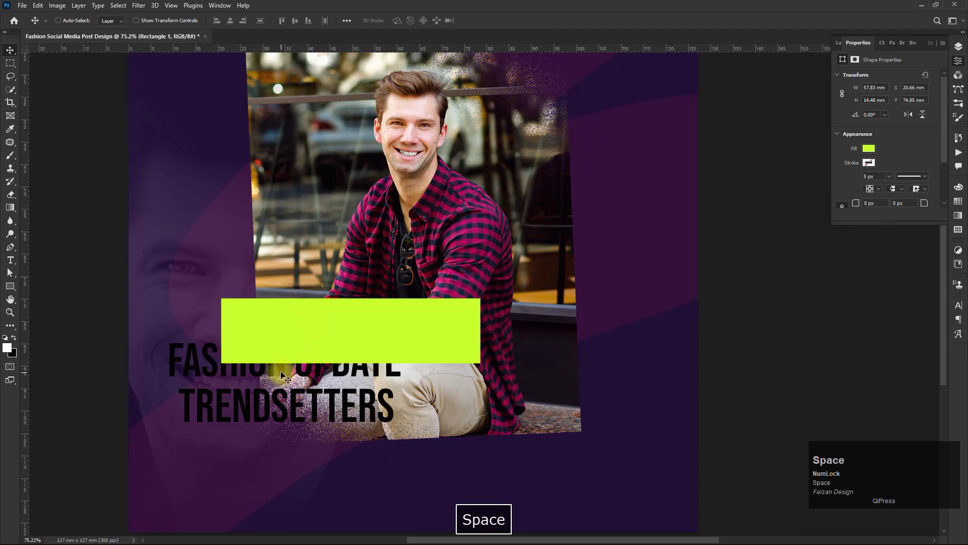
Move the lime bar beneath the headline text and adjust the second bar's position.
drag(286, 372, 912, 148)
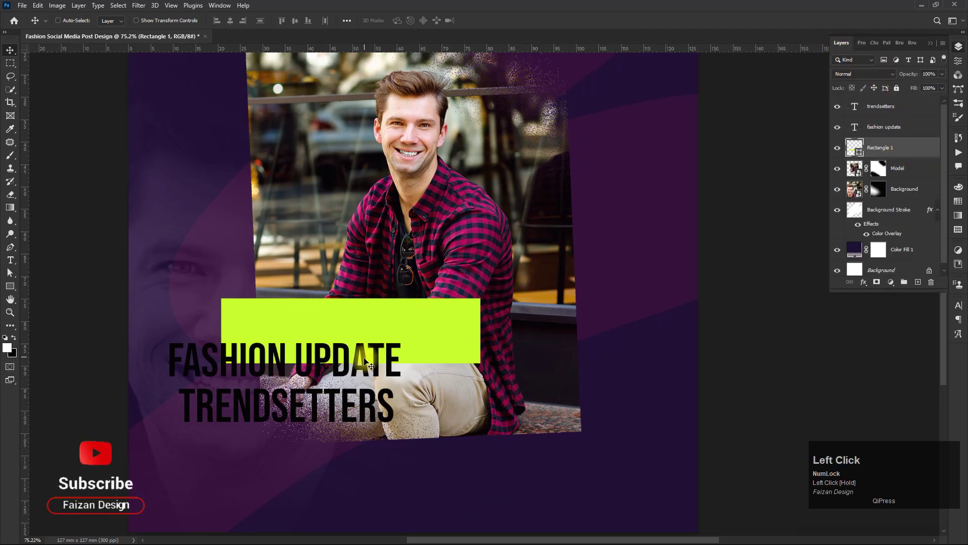
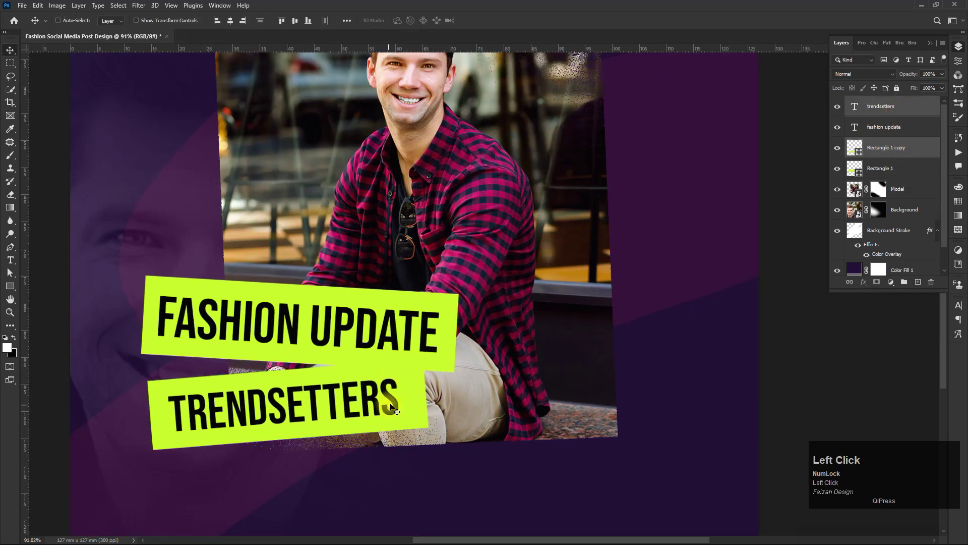
drag(394, 373, 392, 398)
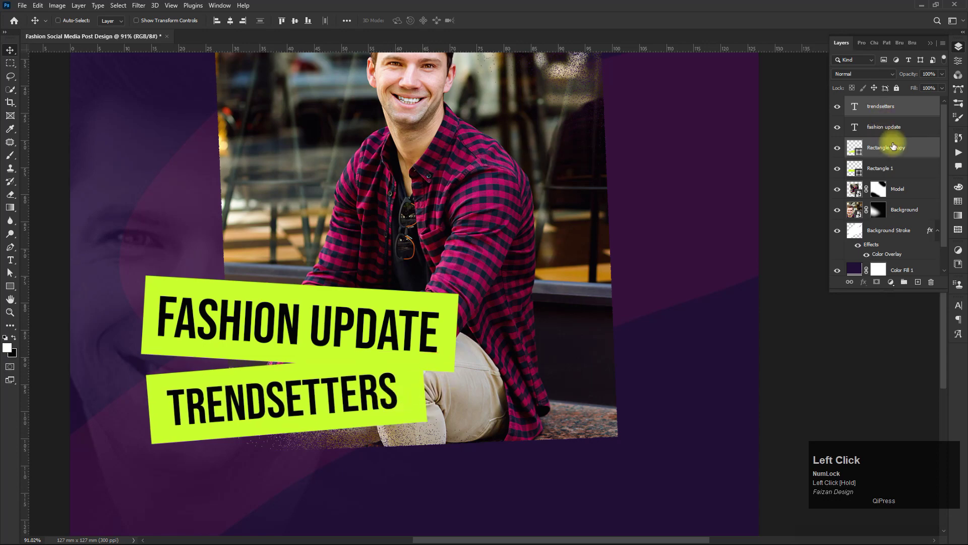
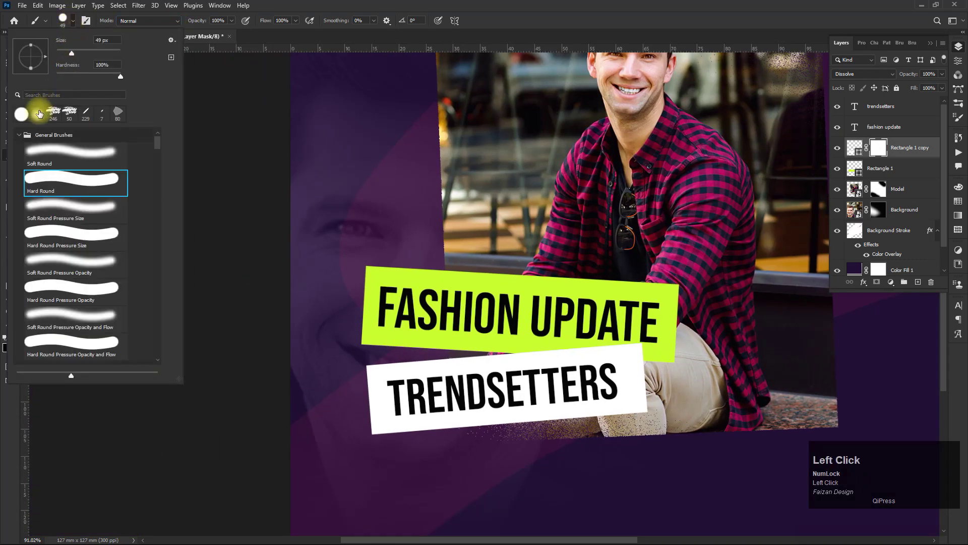
Set the brush to 0% hardness and switch the bar layer to Dissolve blending.
drag(64, 78, 51, 81)
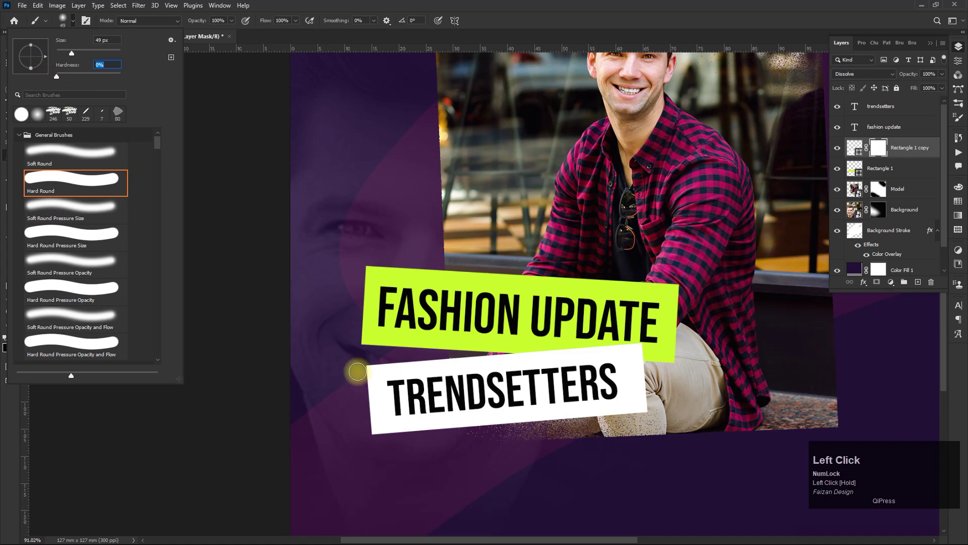
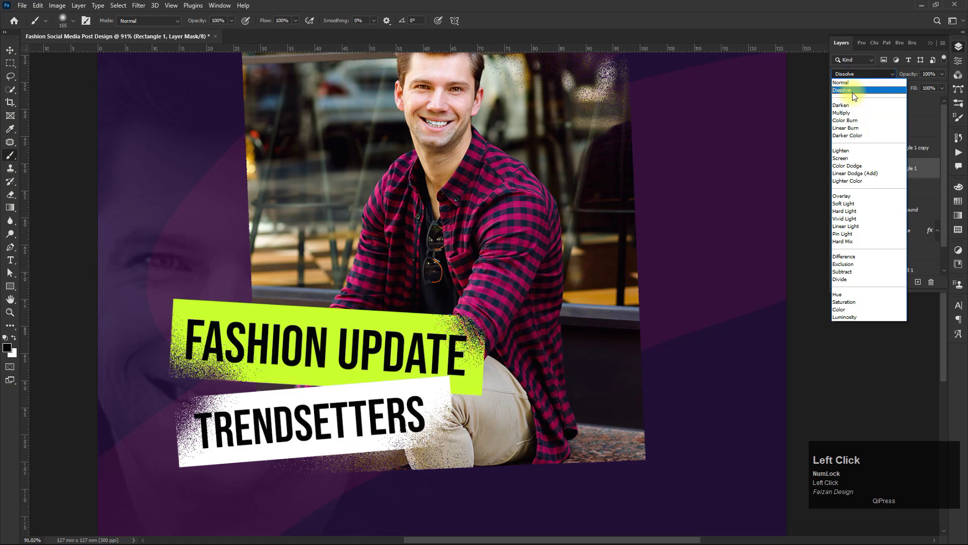
click(855, 92)
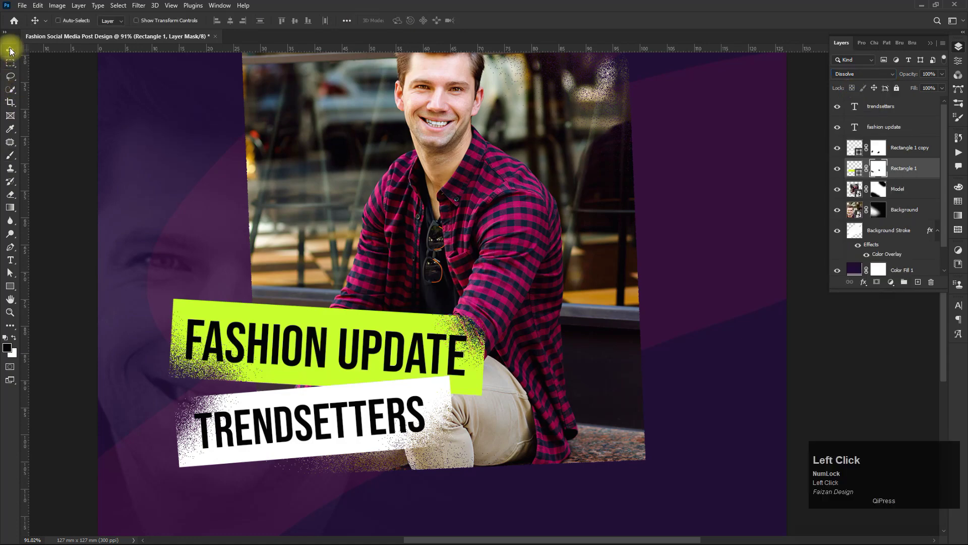
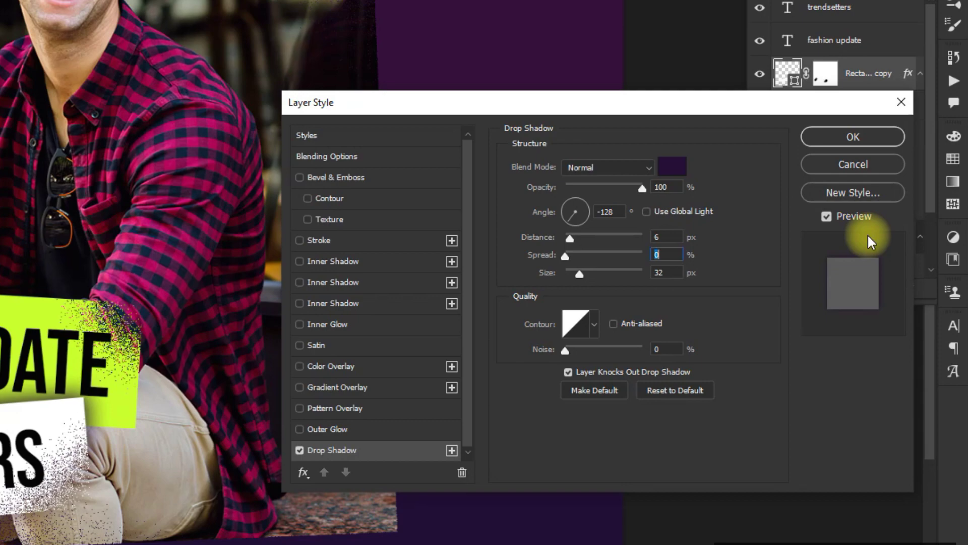
Confirm the 100% opacity drop shadow on the white bar and paste its layer style onto the lime bar.
double_click(886, 169)
right_click(909, 153)
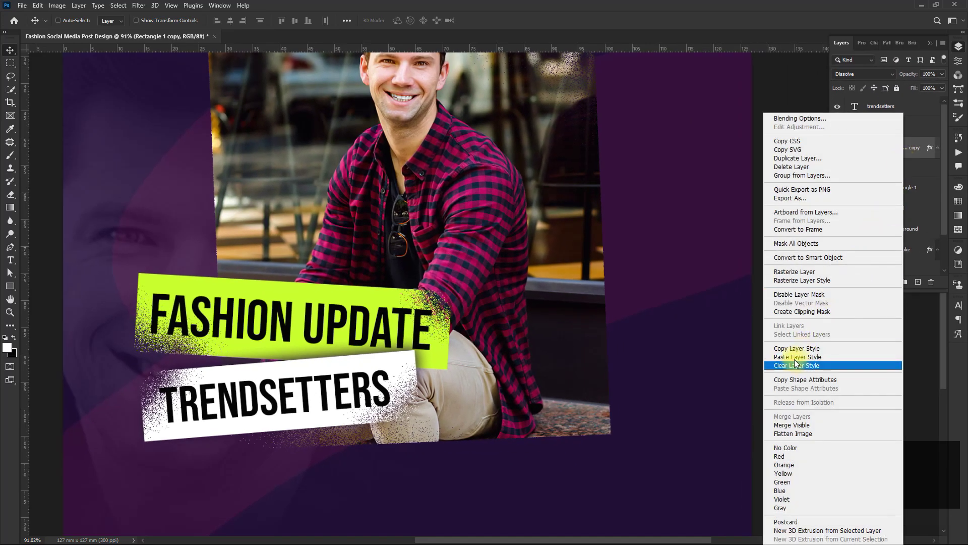
click(792, 349)
right_click(915, 190)
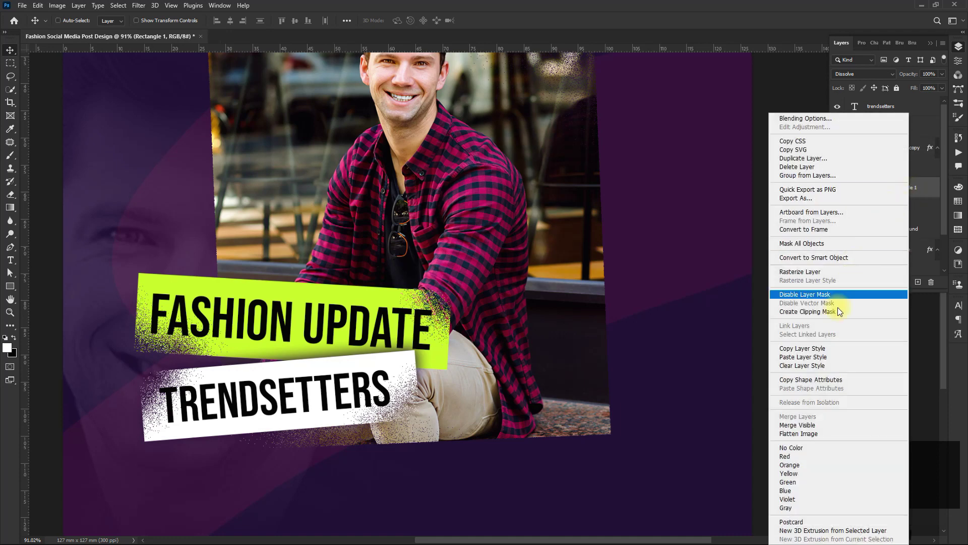
click(817, 358)
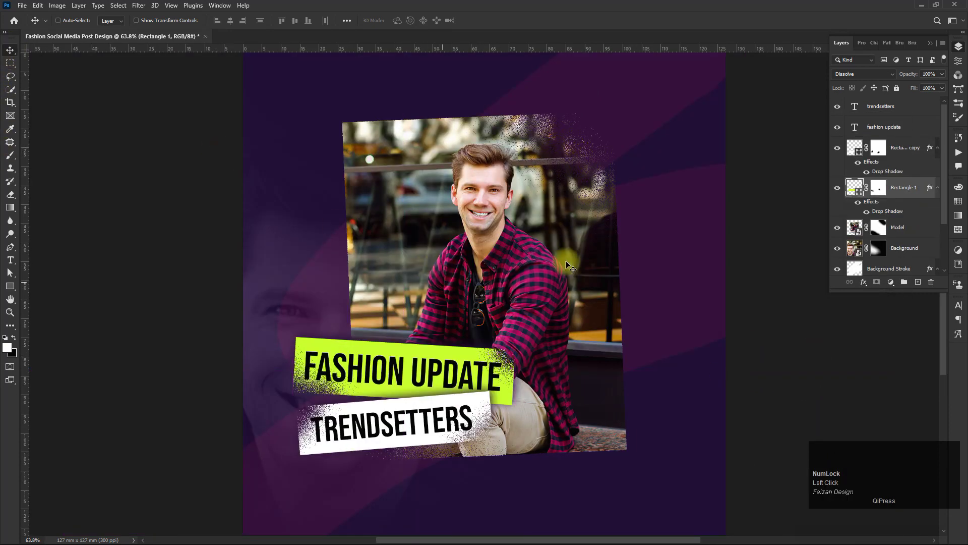
Group the headline bars and text into a group named 'Title'.
key(shift+Num_Lock)
click(906, 119)
click(908, 111)
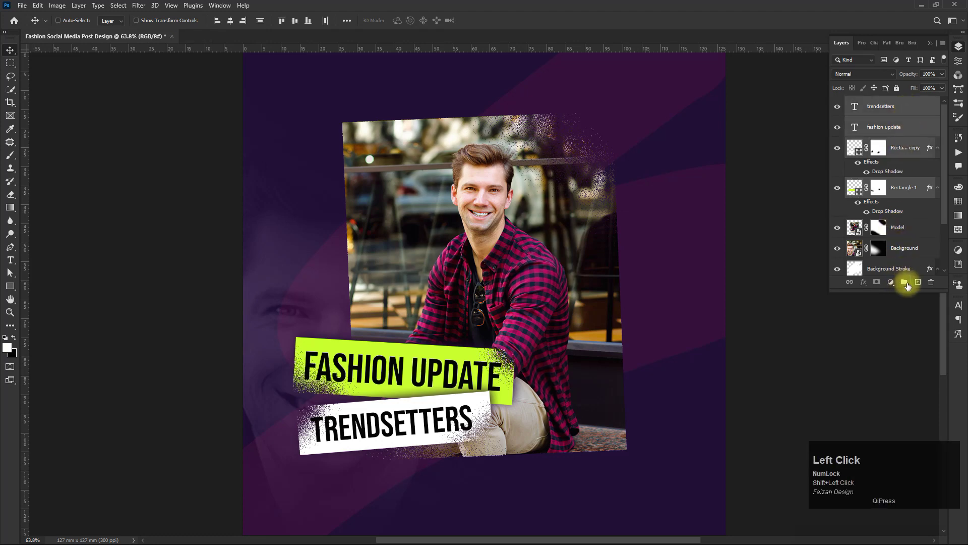
text(itle)
key(Return)
Enlarge and reposition the Title group with Free Transform.
key(ctrl+t)
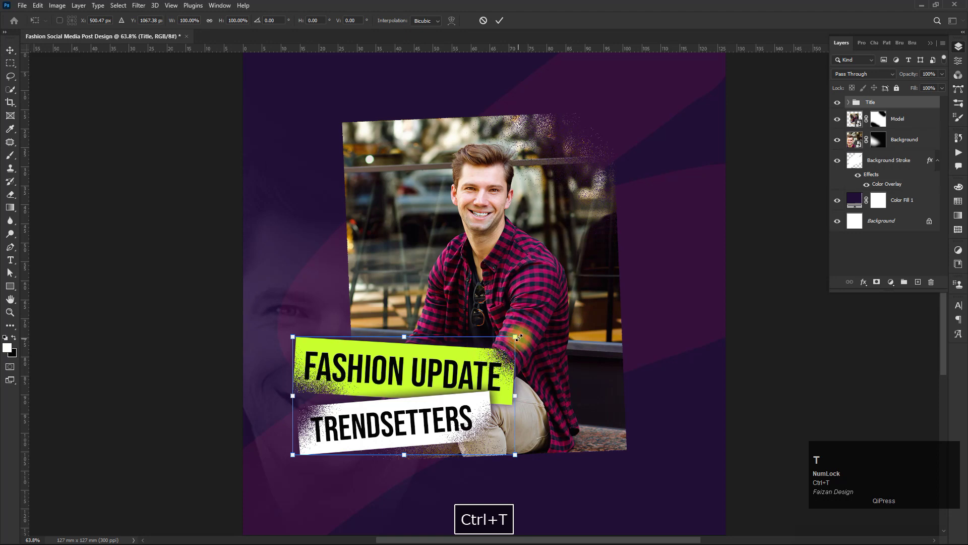
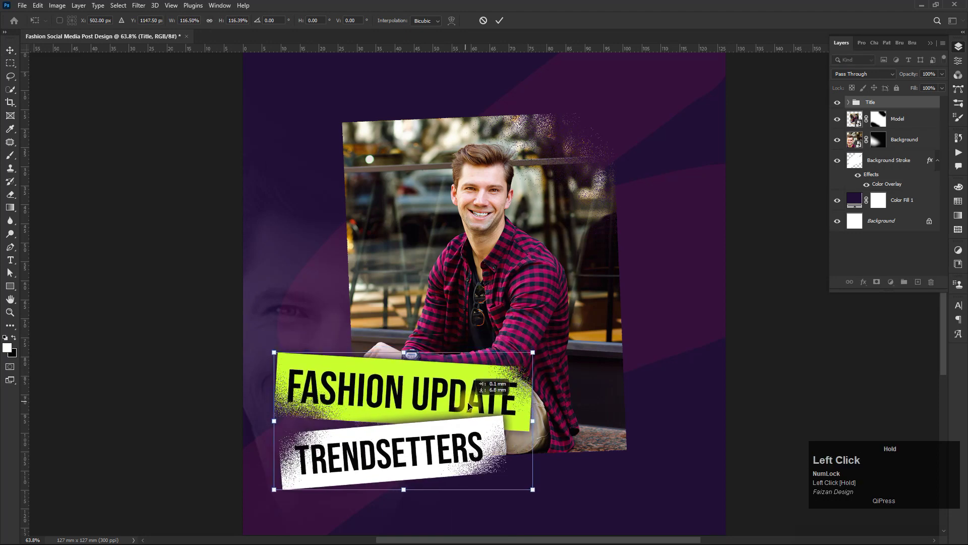
scroll(down, 3)
click(435, 375)
scroll(down, 3)
key(space)
Add a new empty layer above the Model layer and start naming it 'Stroke'.
click(442, 236)
key(space)
click(908, 104)
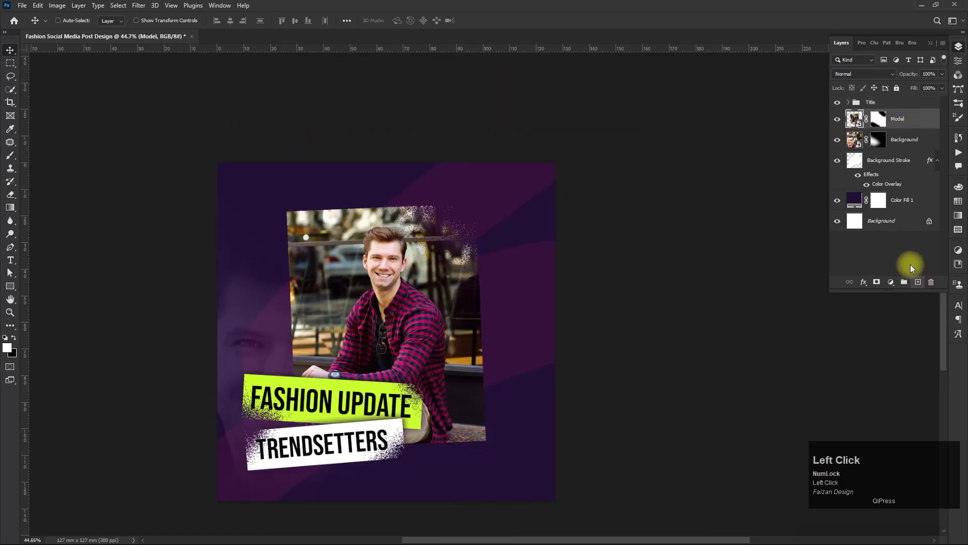
text(troke)
key(space)
Name the layer 'Stroke Element' and paint zigzag strokes with a Hard Round brush.
text(lement)
key(Return)
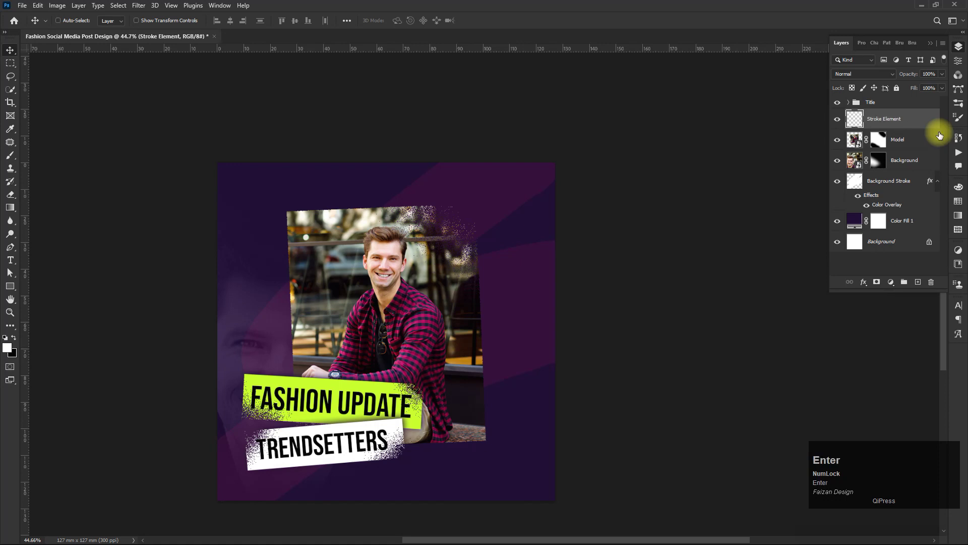
click(13, 160)
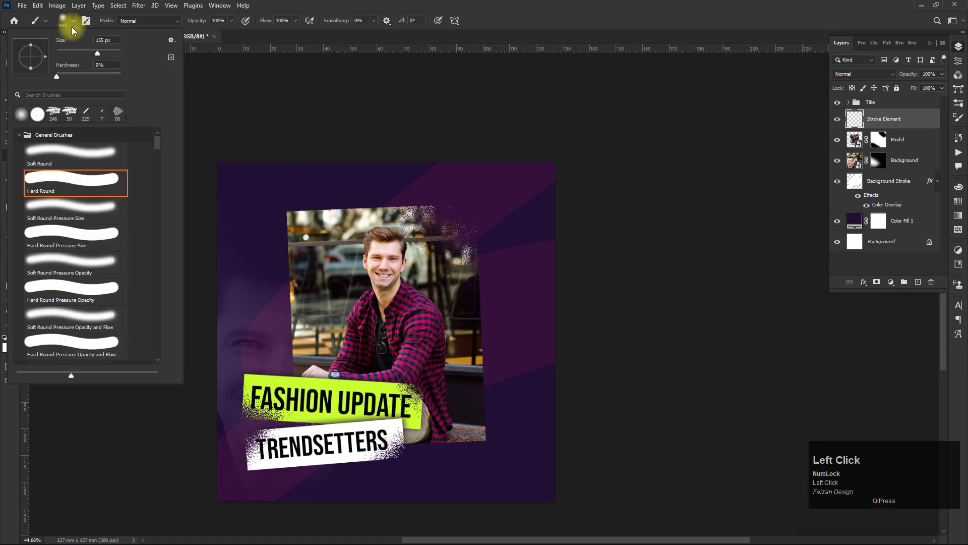
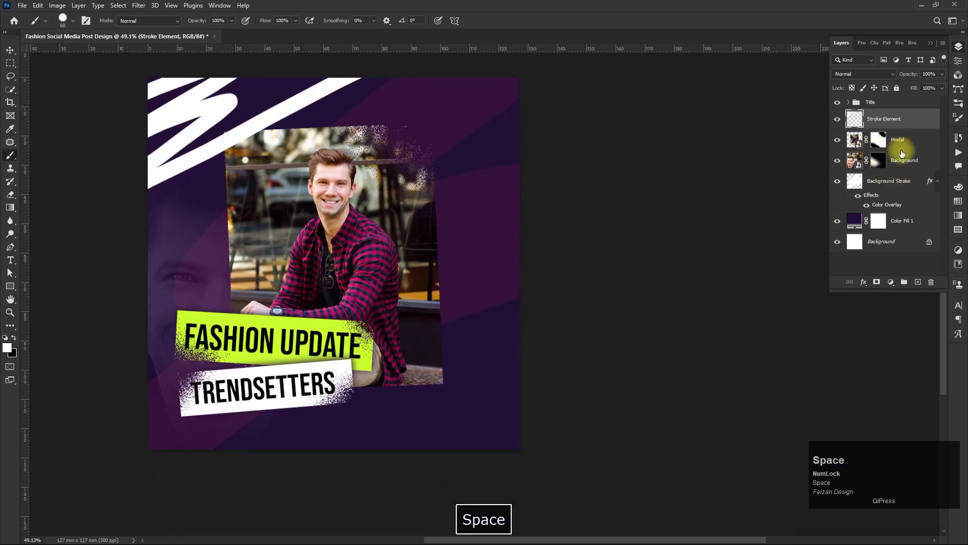
Add a 'Stroke Element' layer beneath the model, paint more strokes and give them a lime Color Overlay.
click(918, 162)
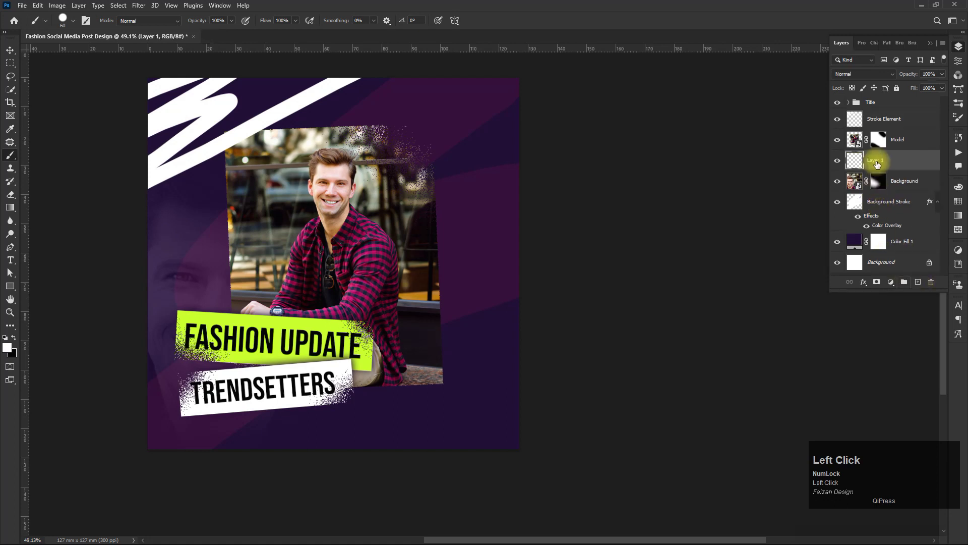
text(troke)
key(space)
text(kement)
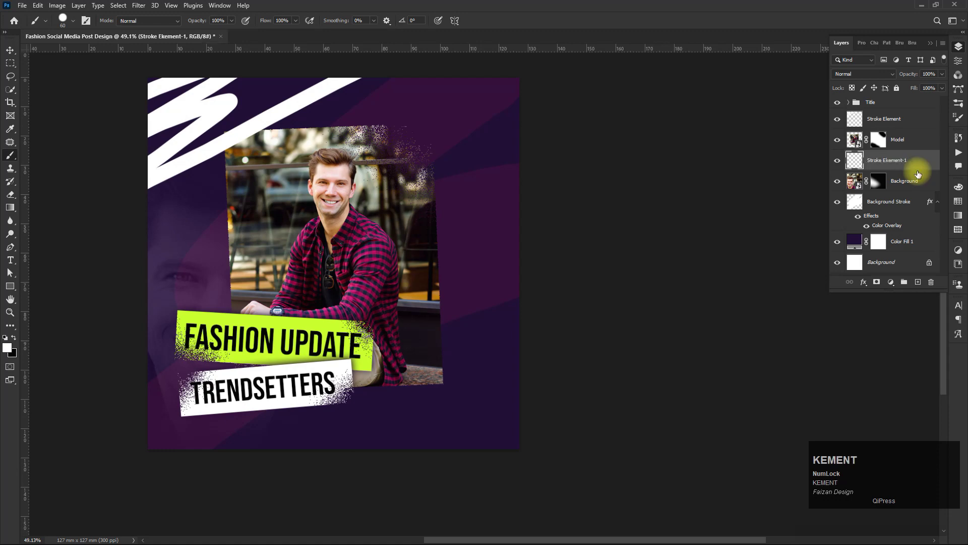
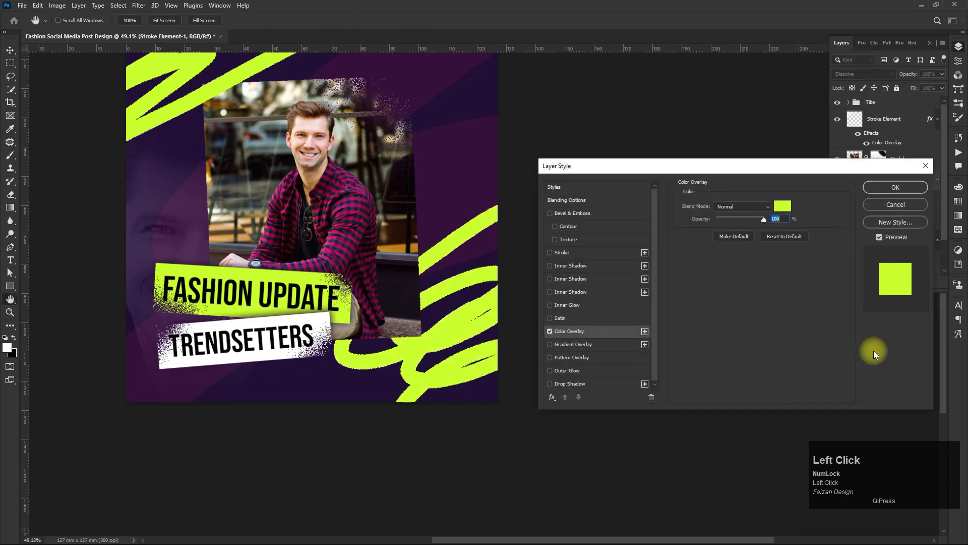
click(894, 186)
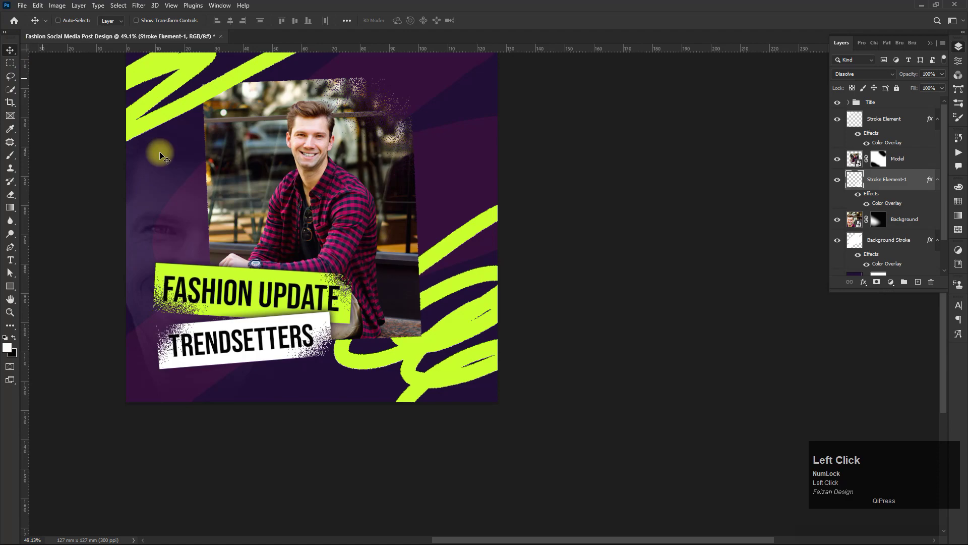
Zoom in on the post and enable auto-selecting layers from the canvas.
scroll(up, 3)
key(space)
click(494, 283)
key(space)
click(467, 288)
key(space)
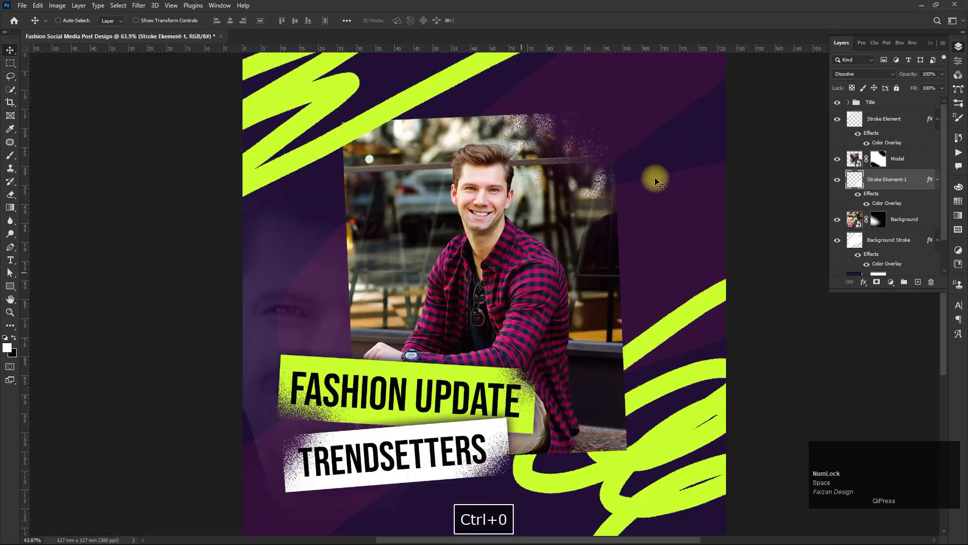
click(907, 120)
Draw a white Lorem ipsum paragraph box in Poppins above the model photo.
key(ctrl+z)
drag(13, 257, 120, 21)
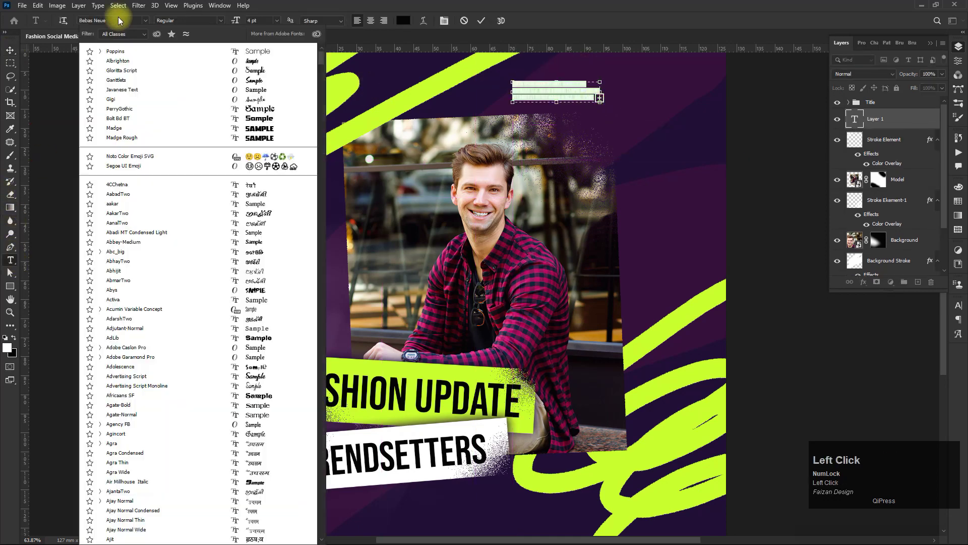
text(poppins)
click(143, 107)
scroll(up, 3)
key(space)
click(501, 139)
key(space)
click(448, 143)
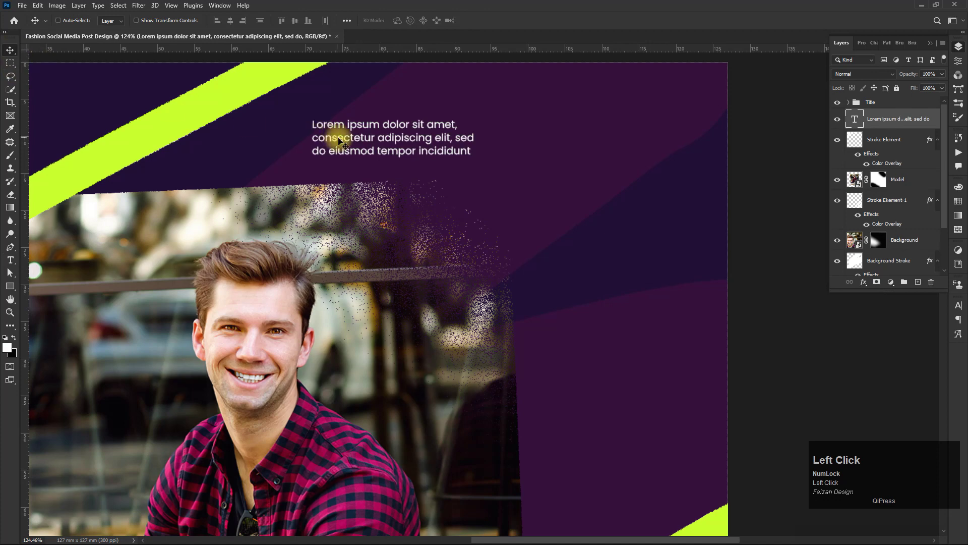
Rotate the paragraph 90° to run vertically on the right and Alt-drag a second copy above it.
key(ctrl+t)
drag(388, 130, 623, 385)
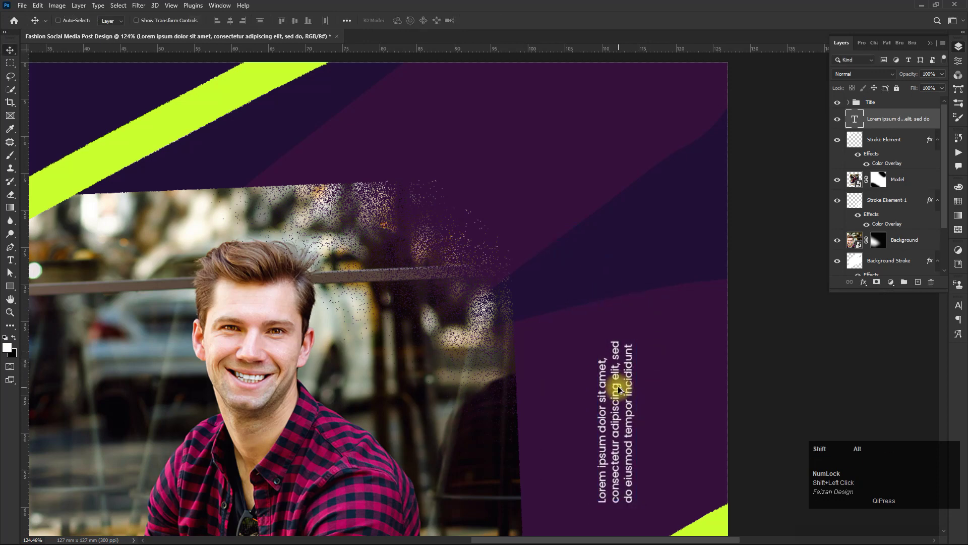
drag(604, 430, 603, 430)
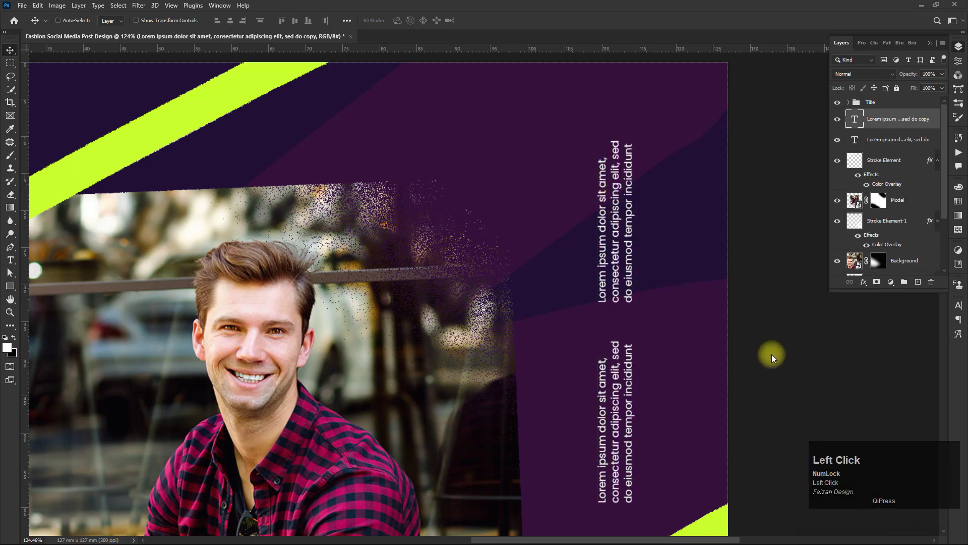
Zoom in on the area below the title bars.
click(804, 354)
scroll(down, 3)
scroll(up, 3)
click(776, 353)
key(space)
click(478, 456)
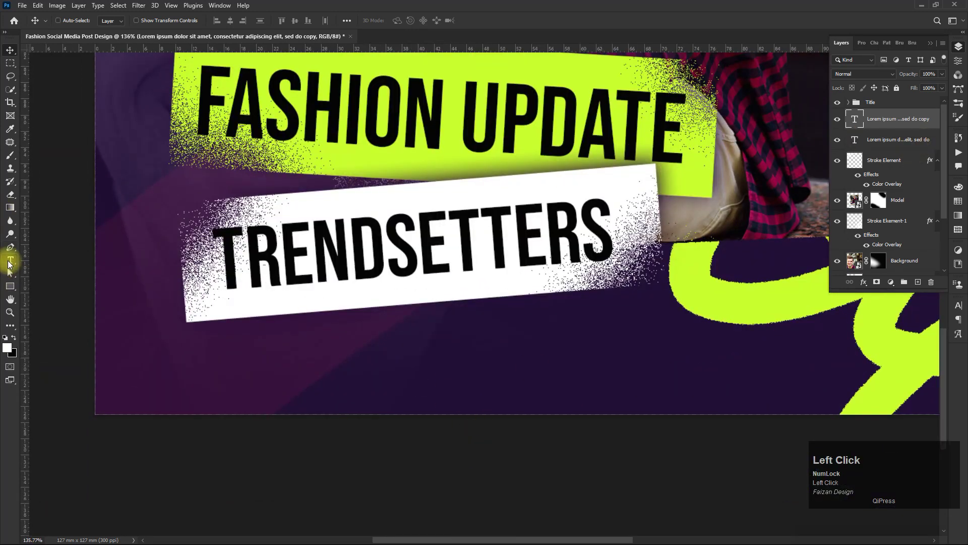
Start a text line below the TRENDSETTERS bar in the fontello icon font.
click(10, 261)
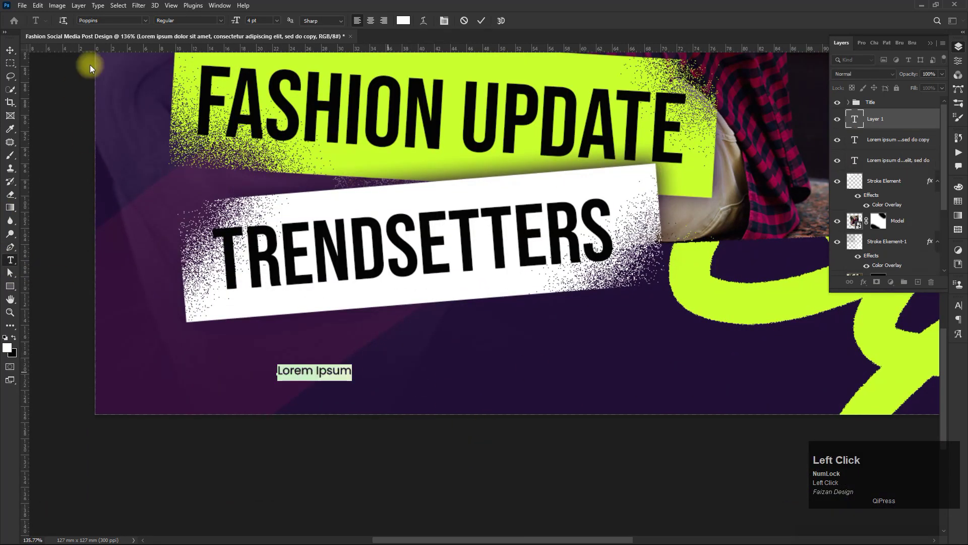
text(fonte)
key(Down)
key(Return)
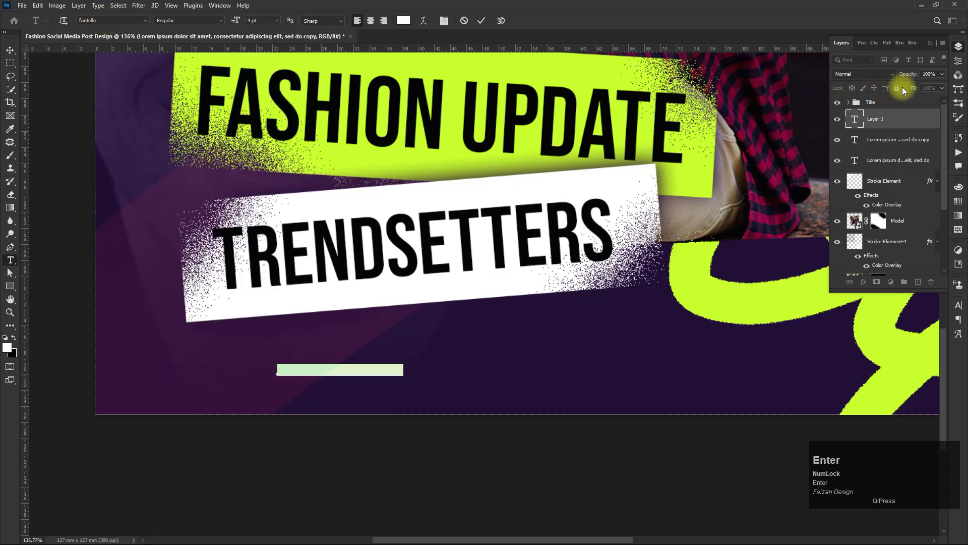
key(Return)
Insert the Facebook, Twitter, Instagram and YouTube icons from the Glyphs panel.
click(960, 333)
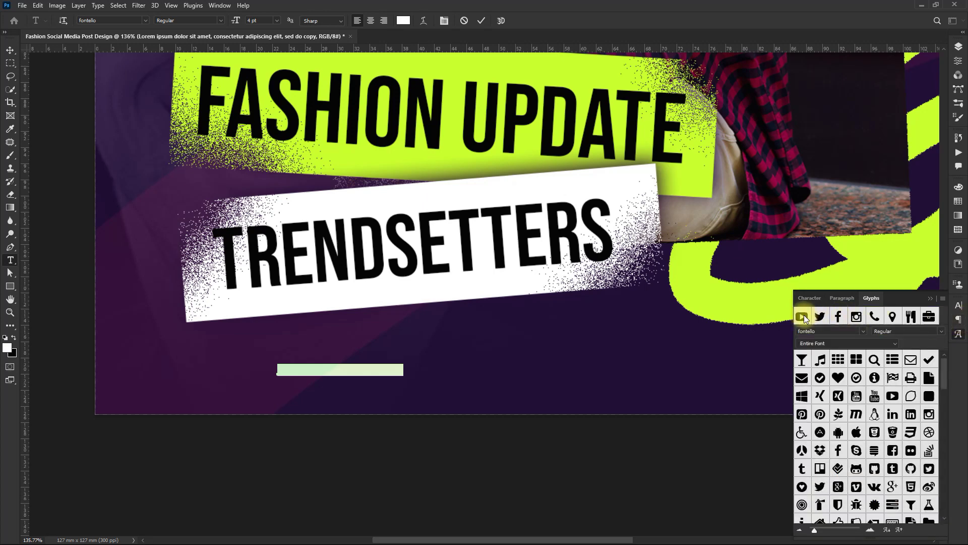
click(839, 315)
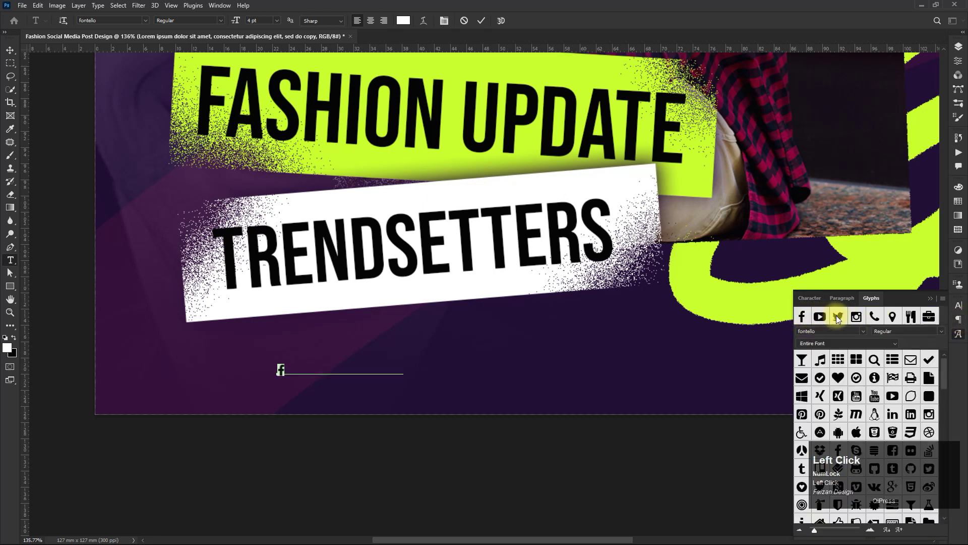
key(Right)
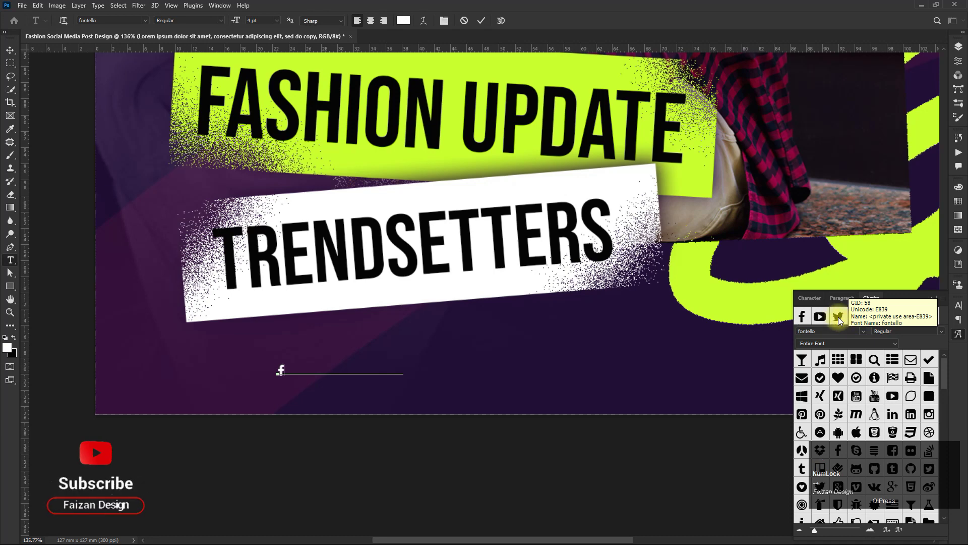
click(841, 317)
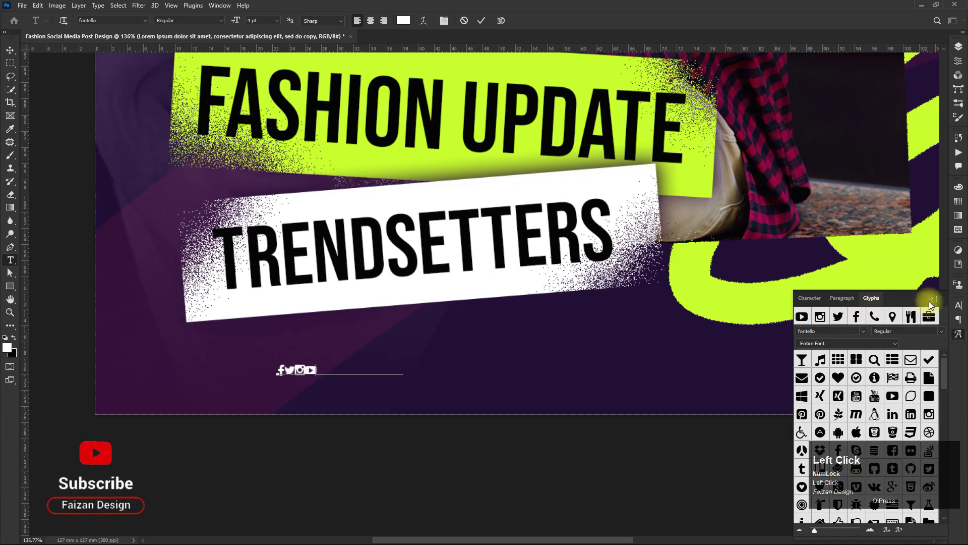
Set the icons' tracking to 1600 in the Character panel to space them widely.
key(ctrl+a)
click(932, 302)
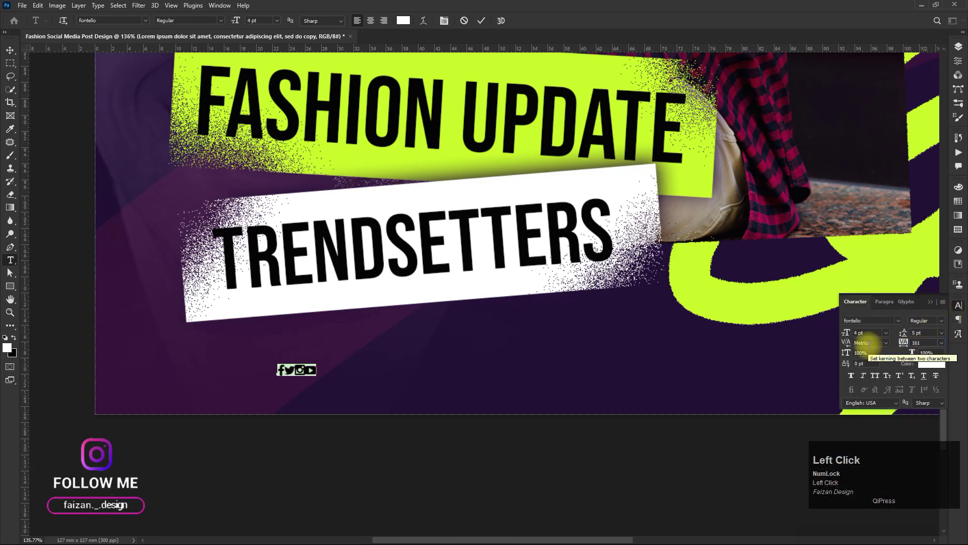
key(BackSpace)
key(Tab)
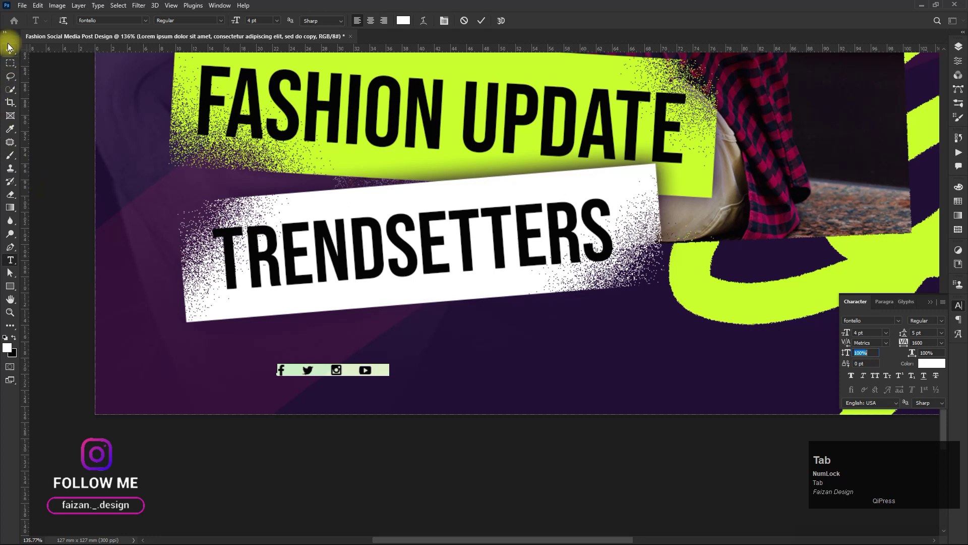